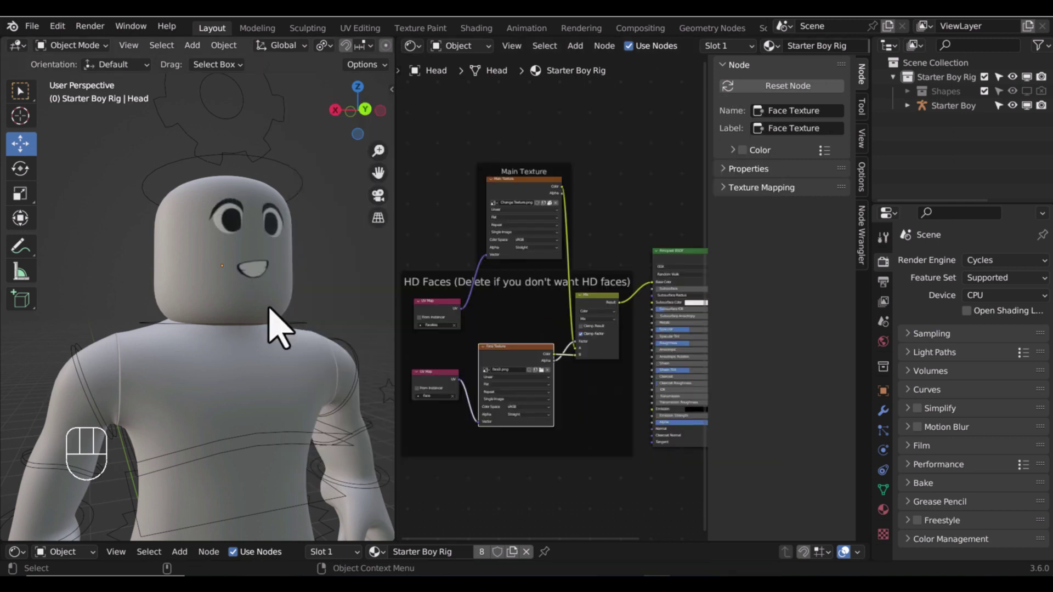
Remove the old Main Texture nodes from the head material.
left_click(522, 197)
key("ctrl+x")
left_click(450, 312)
key("ctrl+x")
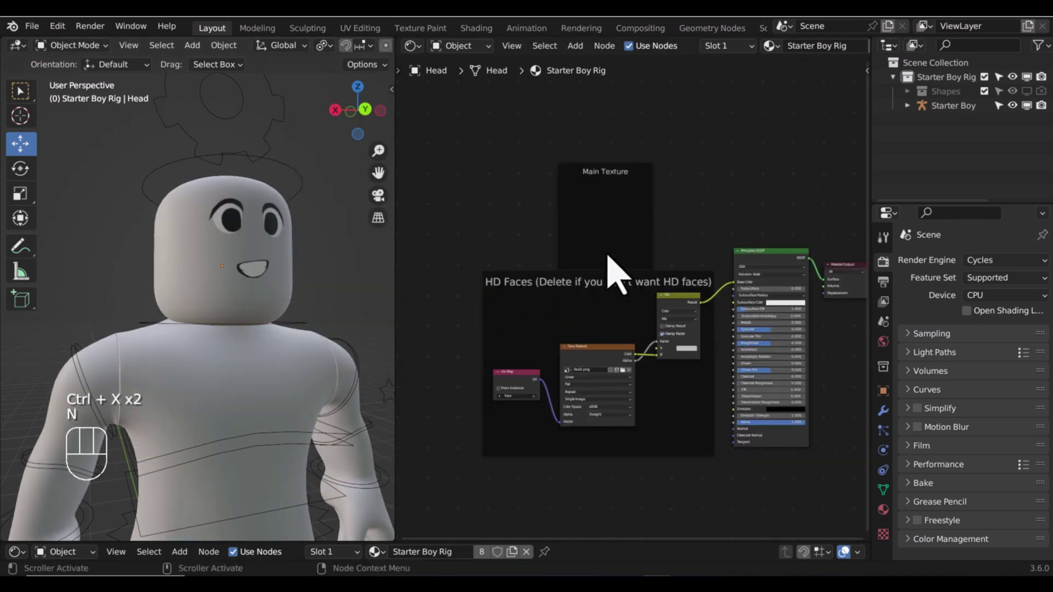
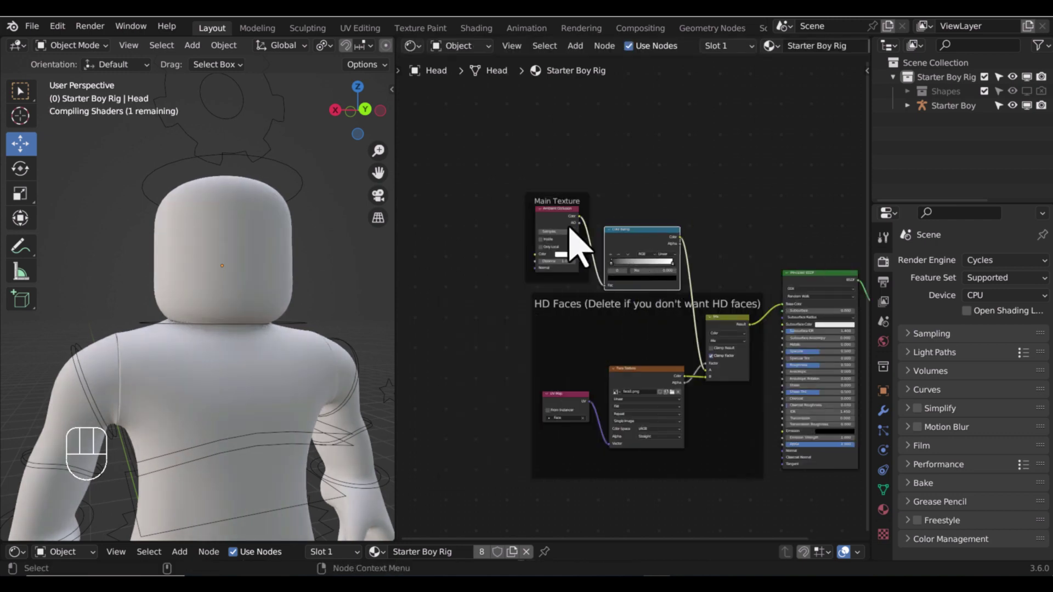
Add an Ambient Occlusion node feeding a Color Ramp into the head's Base Color.
left_click(557, 221)
left_click(684, 268)
left_click(674, 284)
left_click(746, 216)
left_click_drag(659, 287, 640, 223)
left_click_drag(771, 223, 641, 211)
left_click(680, 256)
left_click(526, 273)
Tint the Color Ramp stops to a warmer pinkish skin tone.
left_click_drag(616, 258, 650, 285)
double_click(650, 286)
left_click(651, 287)
left_click_drag(651, 285, 640, 227)
left_click_drag(636, 267, 333, 315)
left_click_drag(337, 314, 221, 301)
left_click_drag(221, 300, 677, 283)
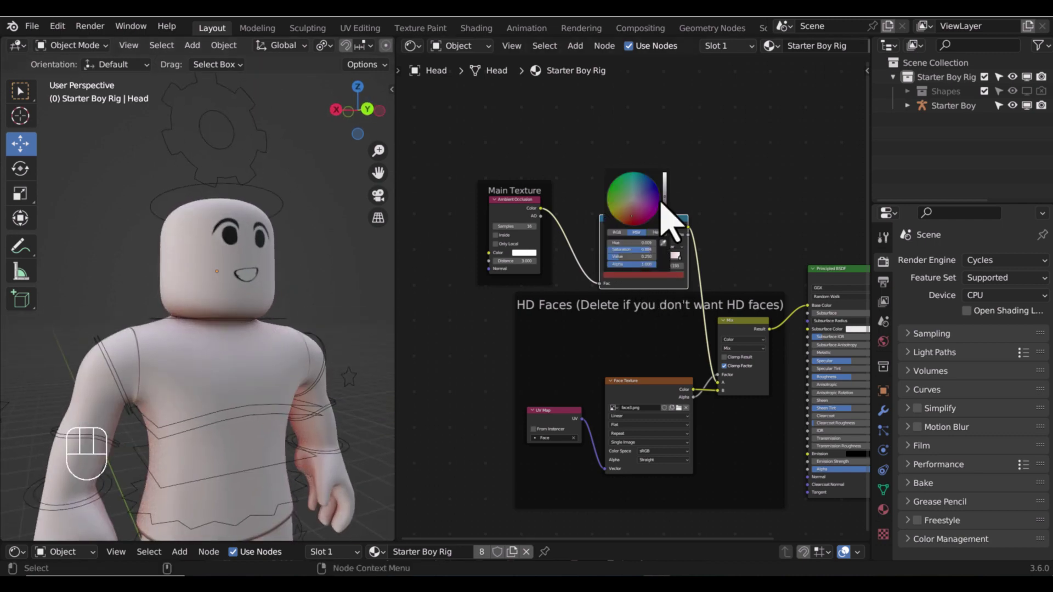
left_click(686, 269)
Append the spiky hair mesh onto the top of the head.
double_click(833, 542)
left_click(710, 380)
left_click(689, 412)
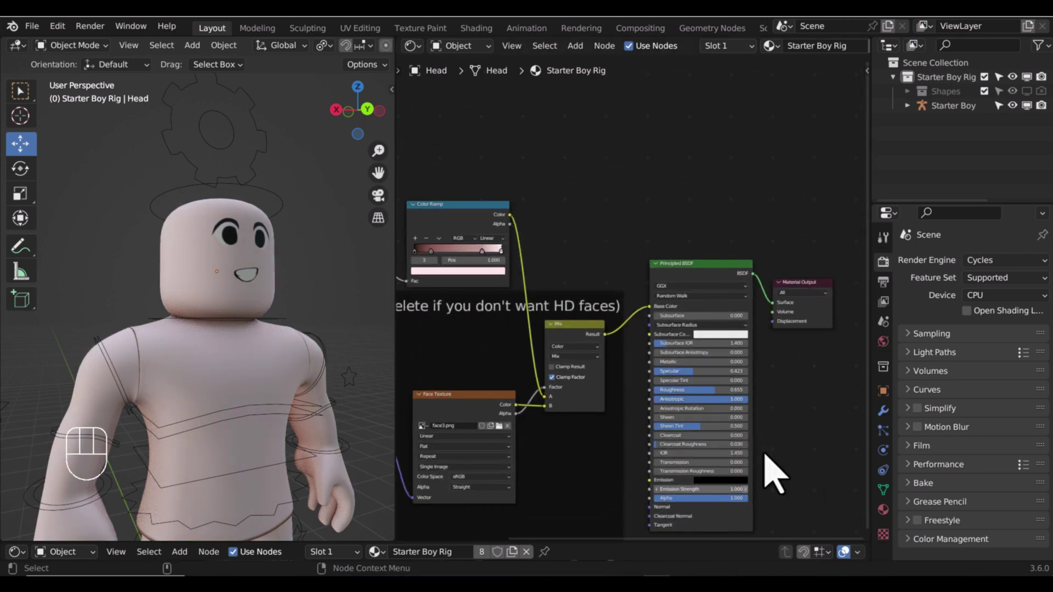
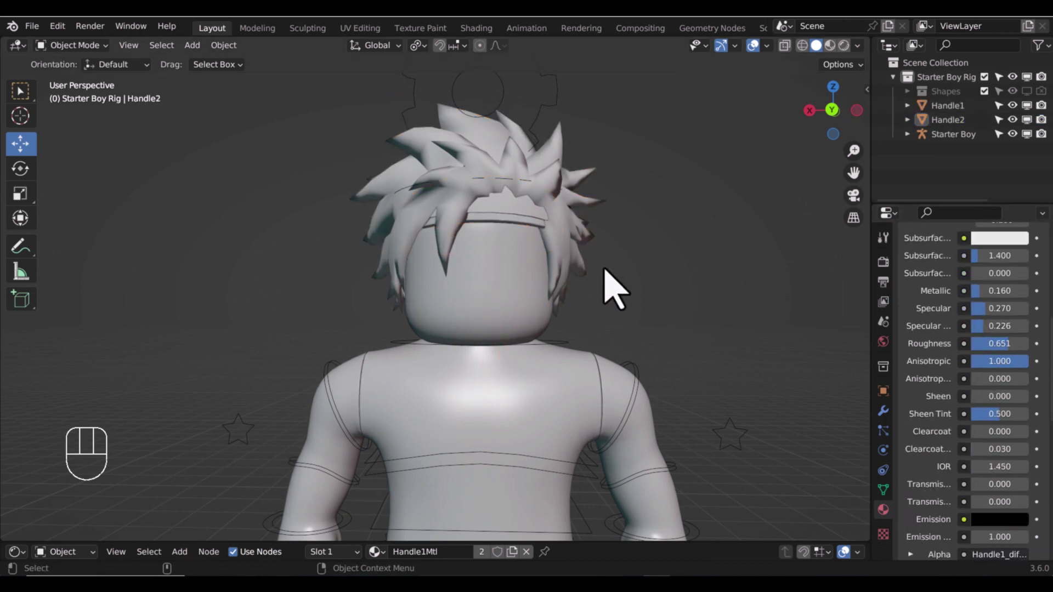
Add a camera and align it to the current view of the boy's head.
key("ctrl+Tab")
left_click_drag(536, 355, 551, 344)
key("ctrl+p")
left_click(580, 331)
left_click(573, 324)
key("ctrl+Tab")
left_click_drag(589, 280, 536, 356)
key("ctrl+Tab")
left_click_drag(531, 356, 554, 338)
key("ctrl+p")
left_click(536, 350)
Rotate and move the camera to frame the head and spiky hair from behind.
key("r")
left_click(576, 320)
key("ctrl+Tab")
left_click(576, 320)
left_click_drag(559, 340, 546, 310)
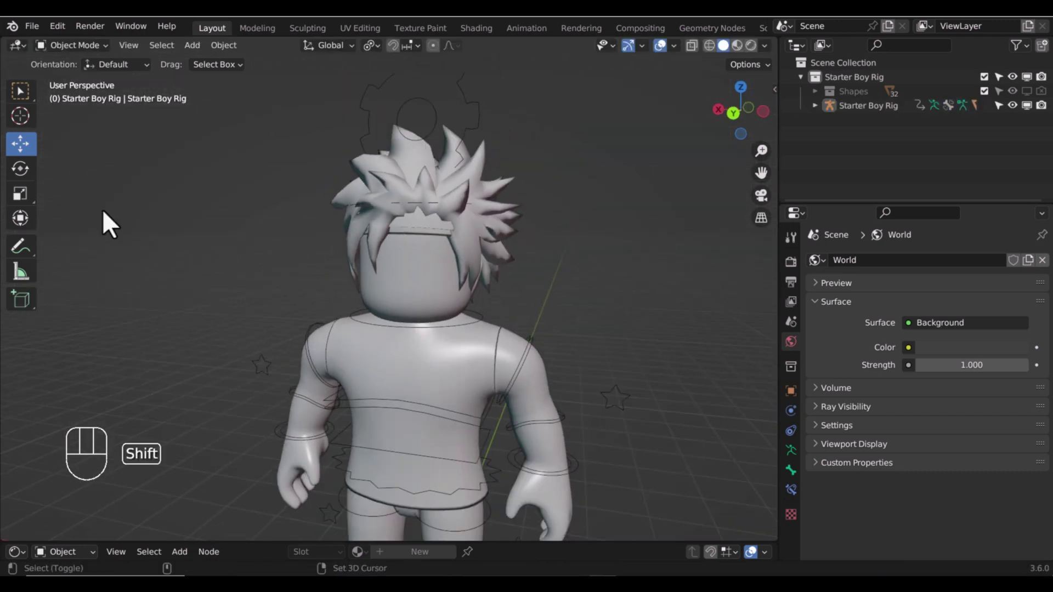
left_click(614, 320)
key("g")
left_click(783, 105)
left_click_drag(773, 171, 489, 313)
Narrow the camera lens slightly for a closer framing of the character.
key("n")
left_click_drag(547, 299, 504, 296)
left_click_drag(499, 275, 428, 288)
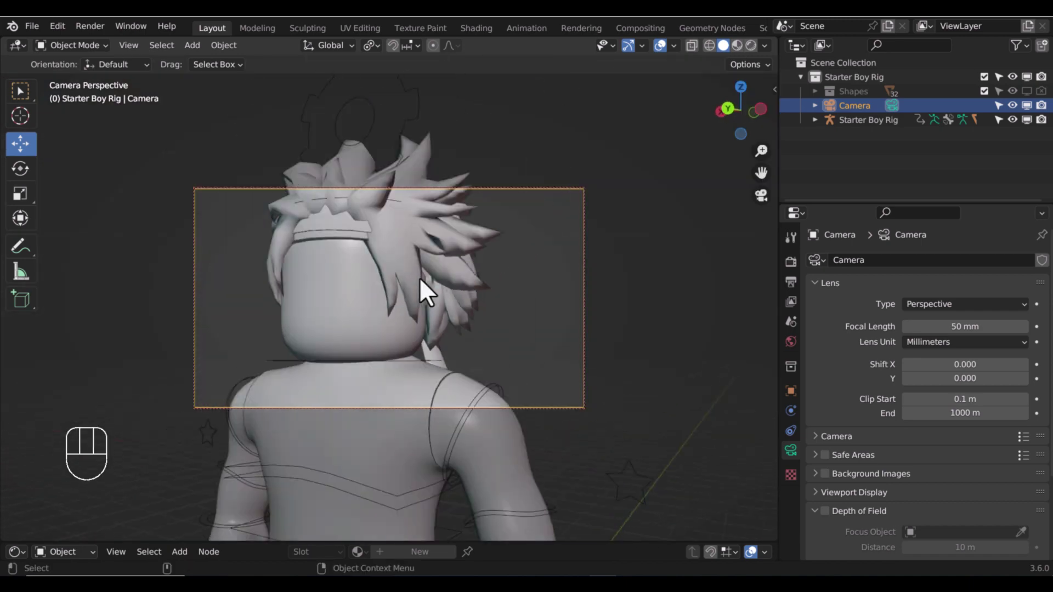
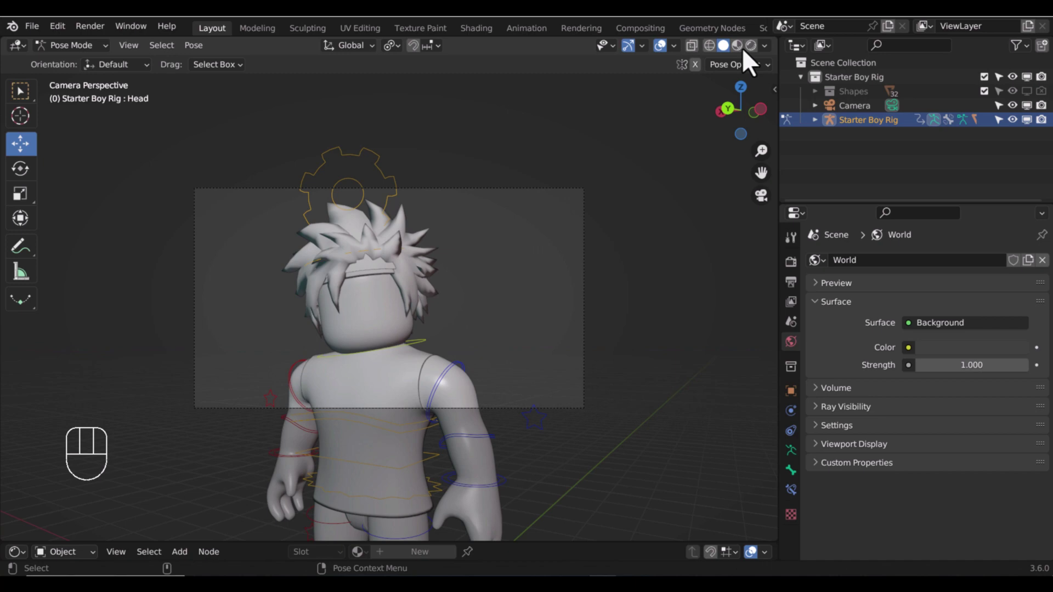
left_click(710, 276)
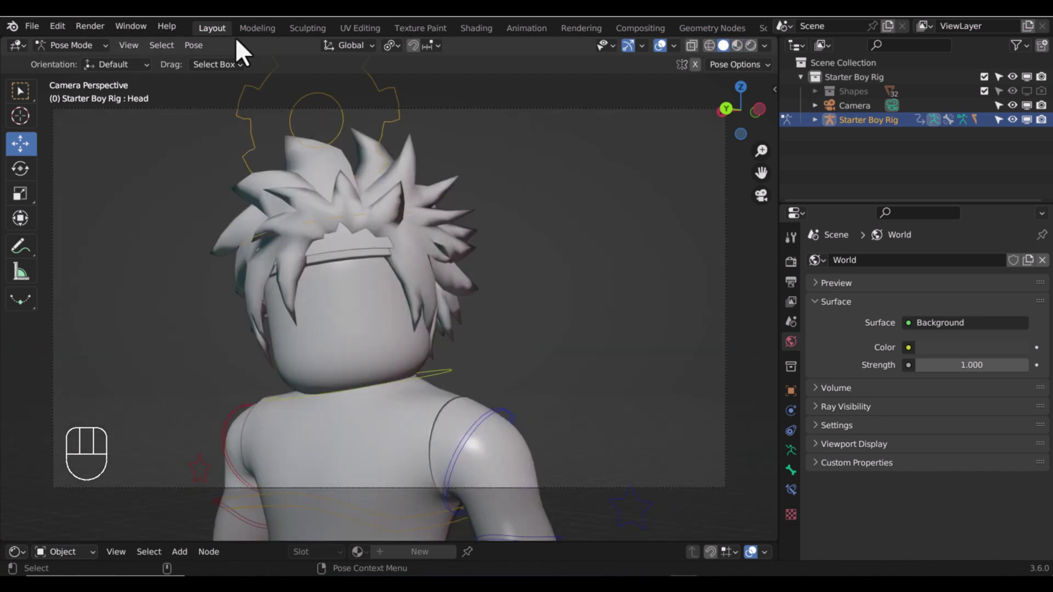
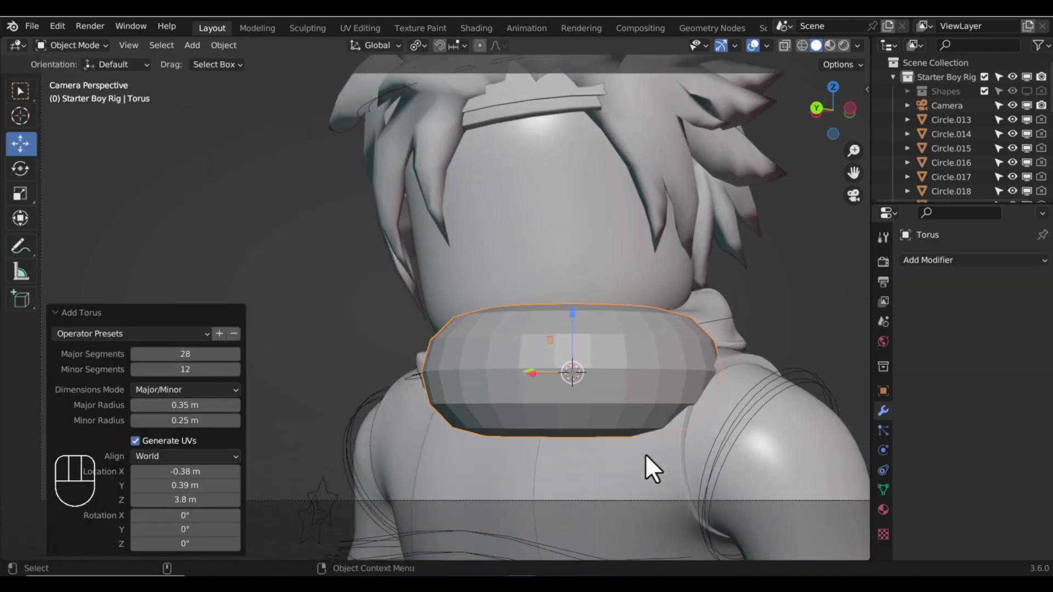
Rotate and scale the neck-ring torus and give it a Subdivision Surface modifier.
key("r")
key("s")
key("ctrl+2")
key("s")
key("s")
key("KP_Decimal")
Add a NURBS path at the collar, rotated around X and scaled into place.
right_click(492, 298)
left_click(523, 372)
key("r")
key("x")
left_click(522, 355)
key("s")
left_click_drag(471, 61, 676, 146)
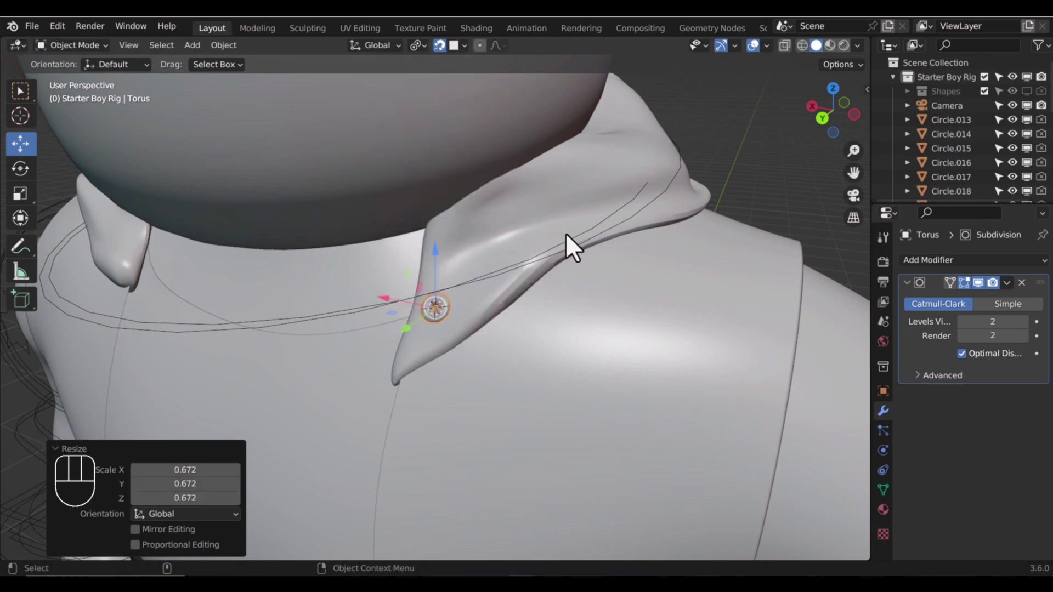
left_click(411, 312)
Extrude the path down from the collar and duplicate the torus for a second ring.
double_click(718, 347)
double_click(691, 344)
left_click(681, 295)
left_click(671, 298)
key("s")
left_click(490, 440)
double_click(439, 390)
key("shift+a")
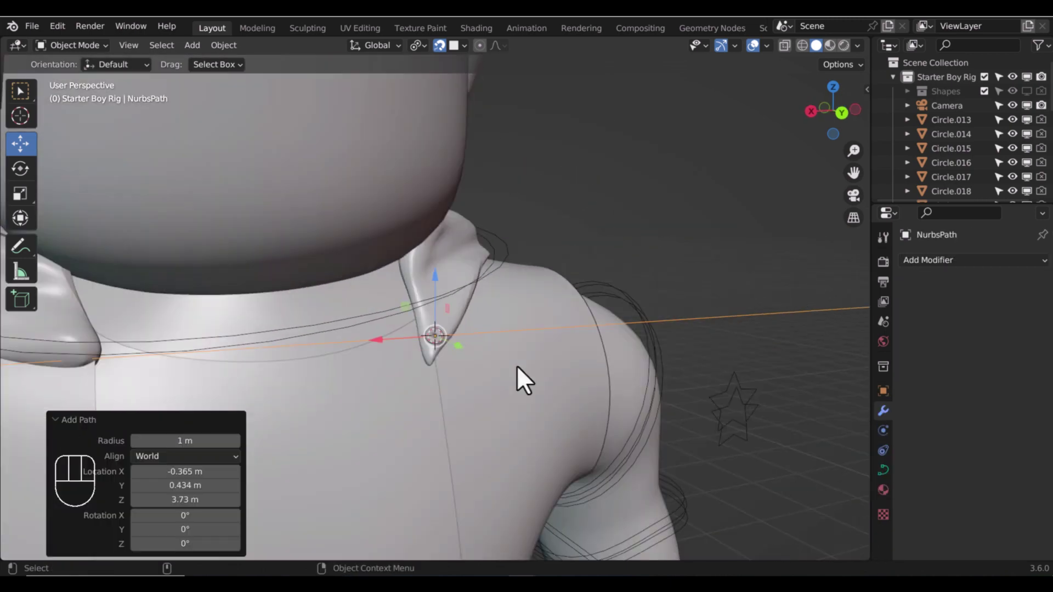
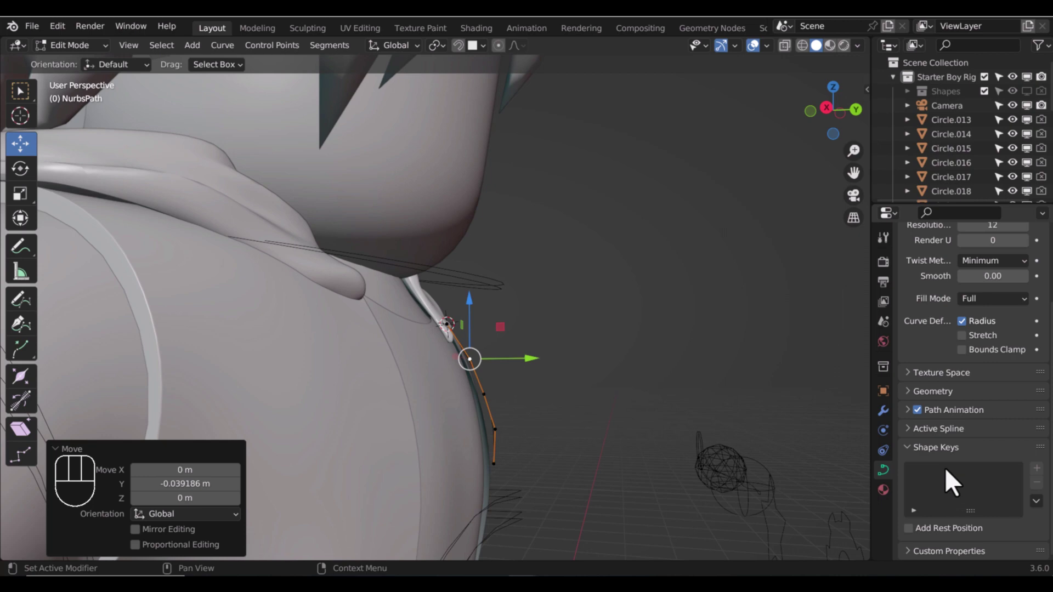
Give the drawstring curve a round bevel of 0.01 m depth to form a thin cord.
left_click(952, 404)
left_click(984, 537)
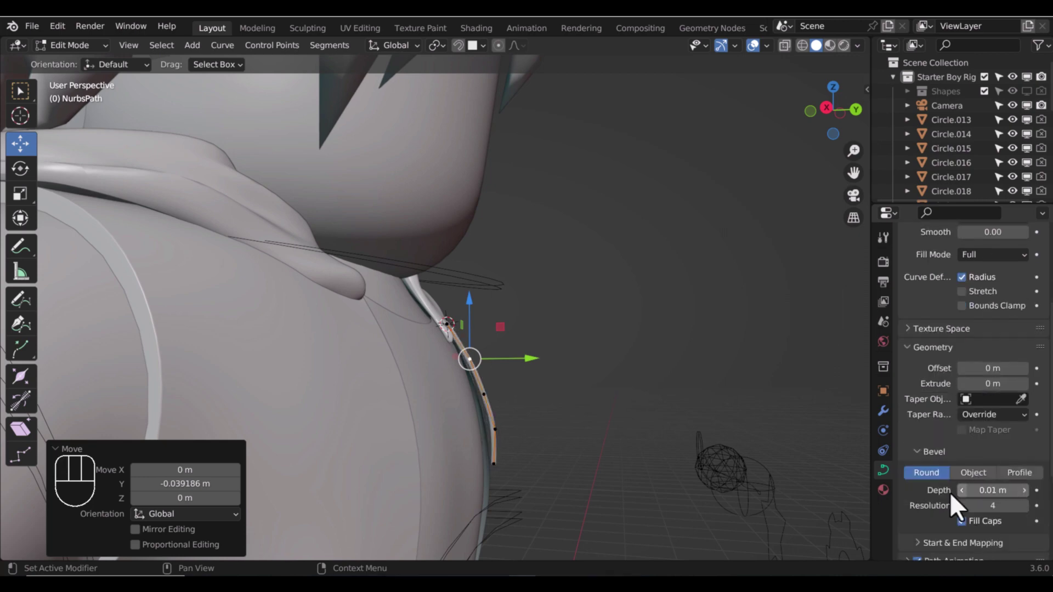
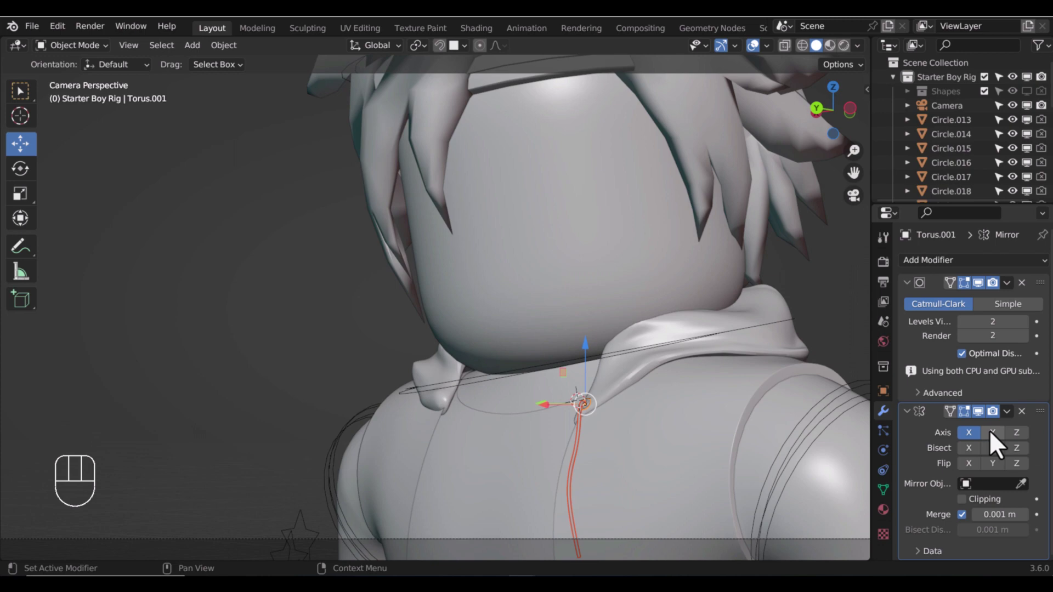
Set the second ring's Mirror modifier axis to Y and reposition it.
left_click_drag(1018, 425, 1026, 426)
left_click(1007, 437)
double_click(613, 416)
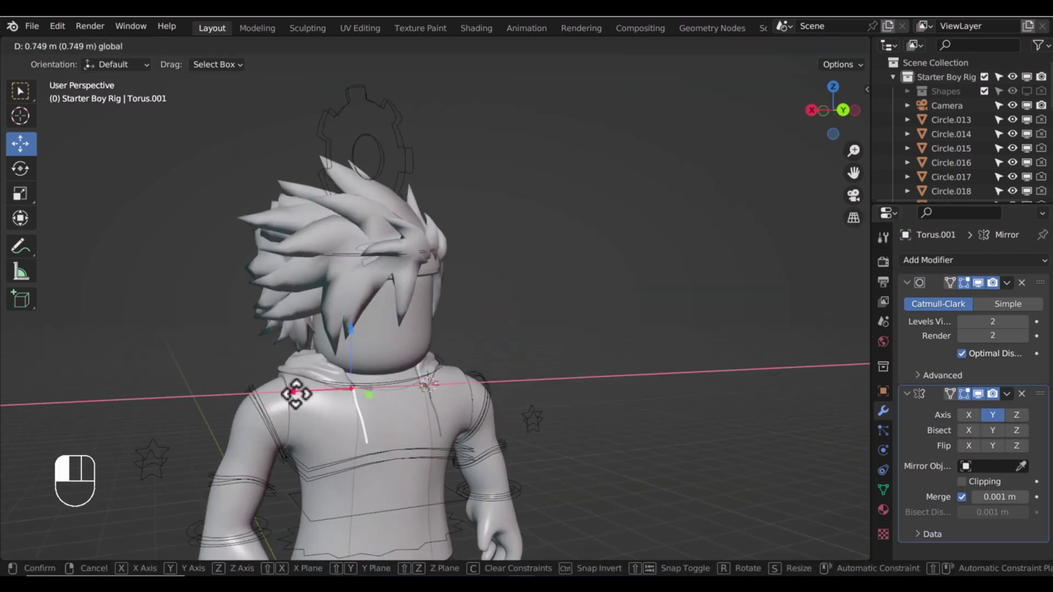
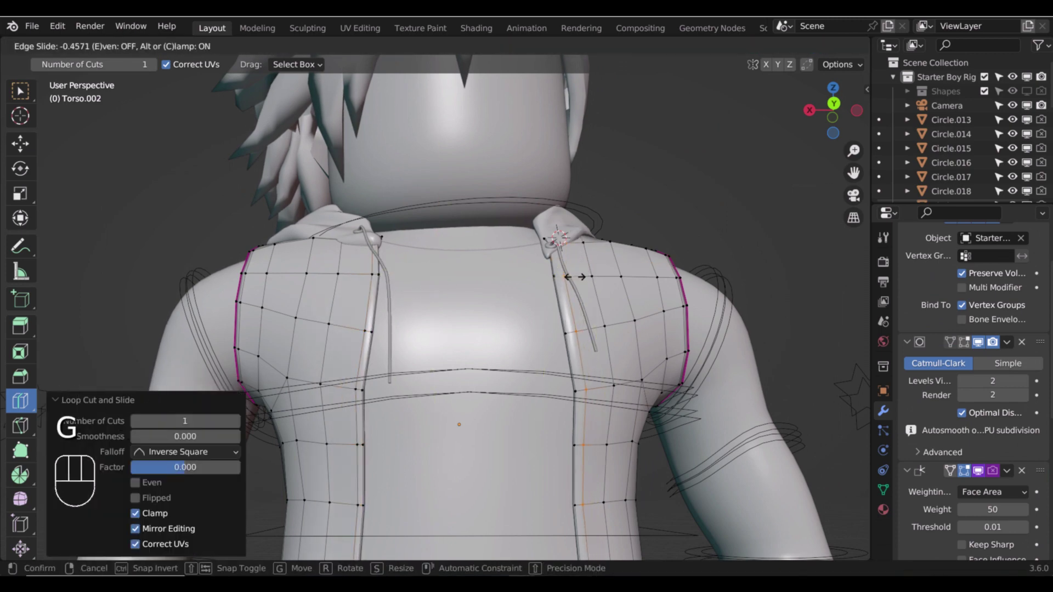
Insert and slide extra edge loops across the torso's shoulders in Edit Mode.
key("Tab")
left_click_drag(612, 253, 609, 267)
left_click(870, 209)
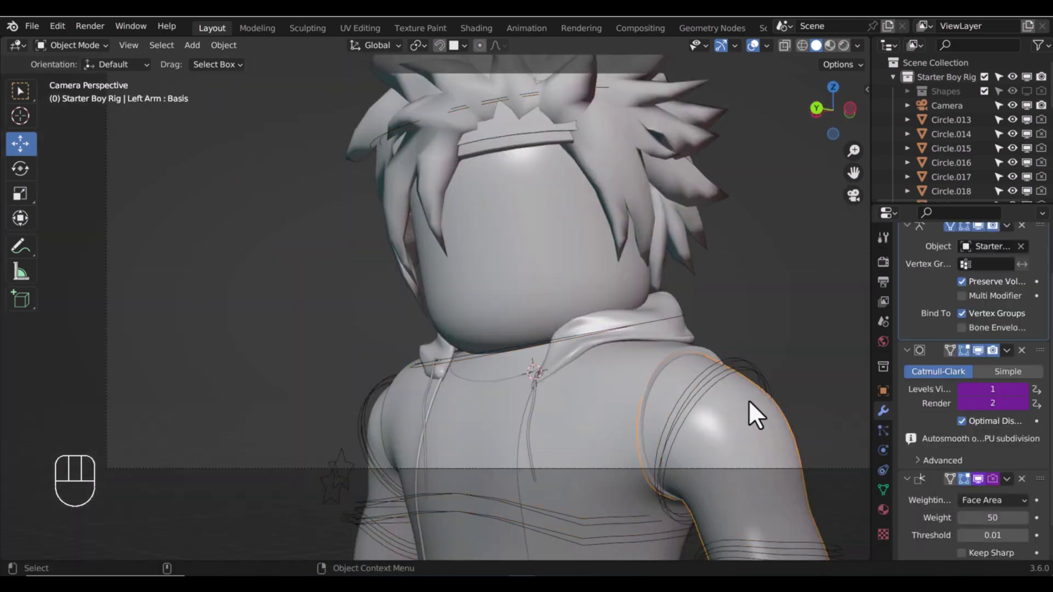
left_click_drag(52, 56, 516, 334)
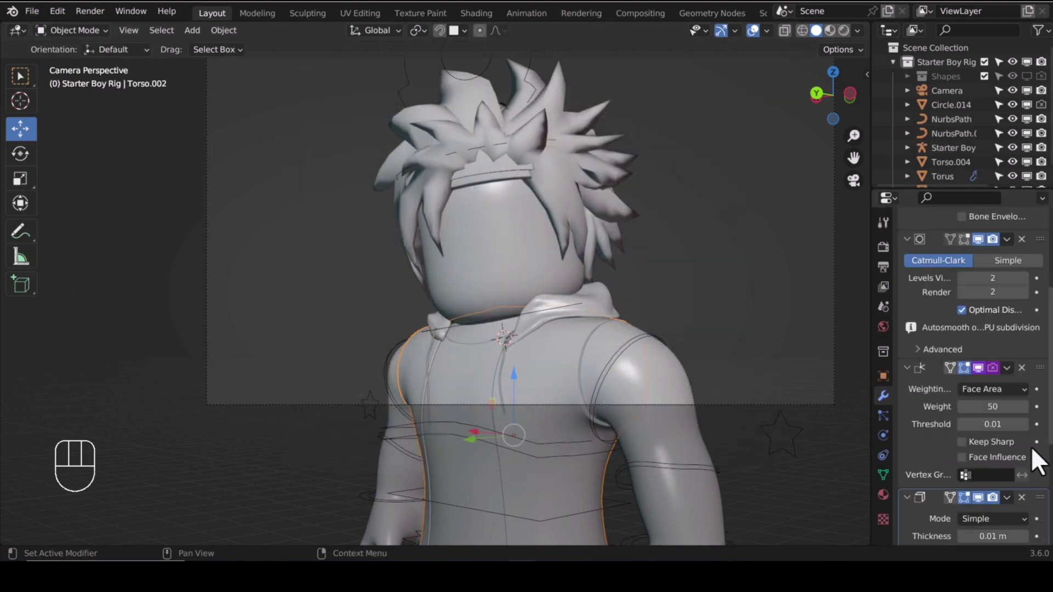
Add a Multiresolution modifier subdivided twice and pick the Cloth sculpt brush.
left_click_drag(1012, 401, 1000, 430)
left_click(981, 252)
left_click(982, 517)
left_click_drag(77, 43, 77, 86)
left_click(31, 235)
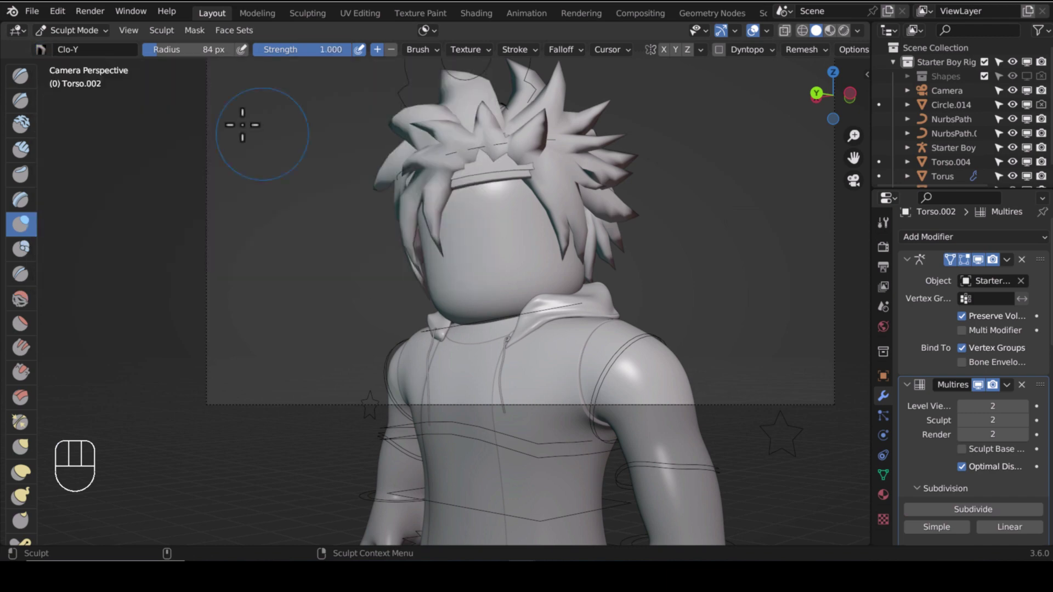
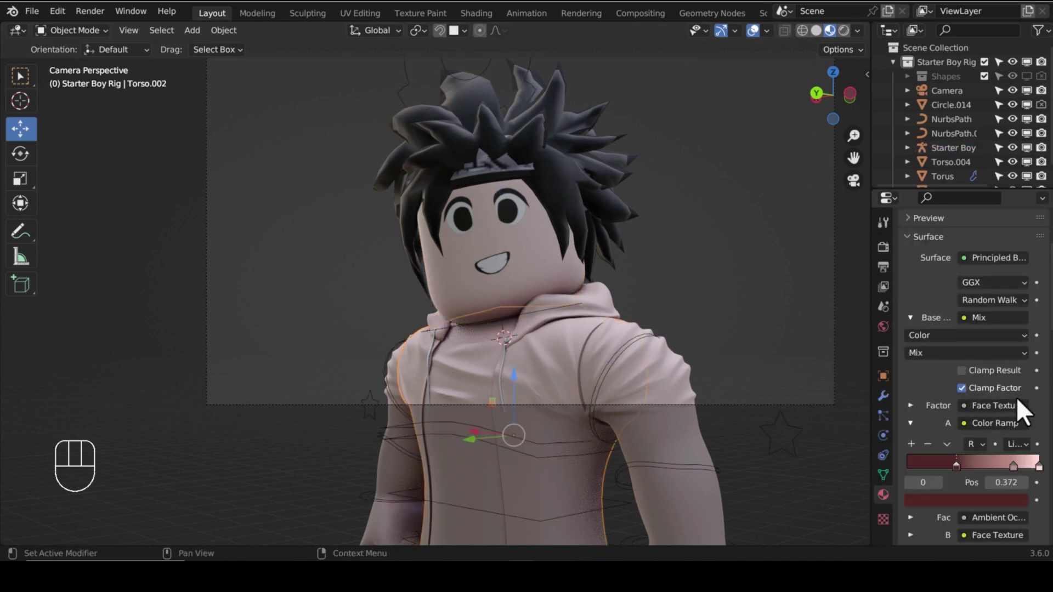
Shift the hoodie's Color Ramp to red and copy the material to all hoodie parts.
left_click(1034, 401)
left_click_drag(1019, 384, 1005, 421)
left_click_drag(964, 387, 547, 385)
left_click_drag(964, 385, 1020, 392)
left_click_drag(1015, 390, 918, 365)
left_click(918, 366)
left_click_drag(1022, 386, 975, 391)
left_click(977, 423)
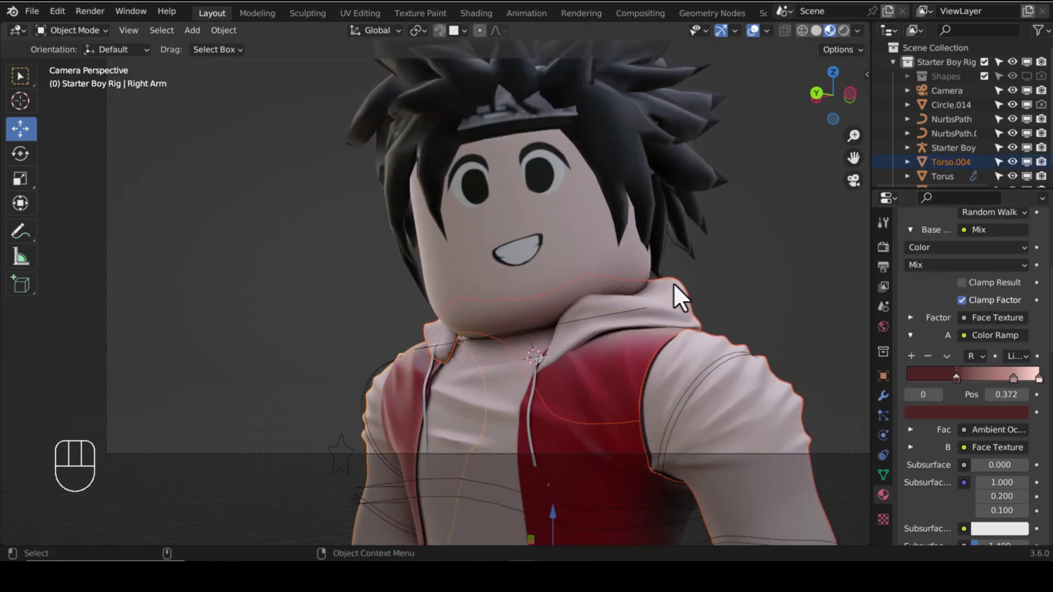
key("ctrl+l")
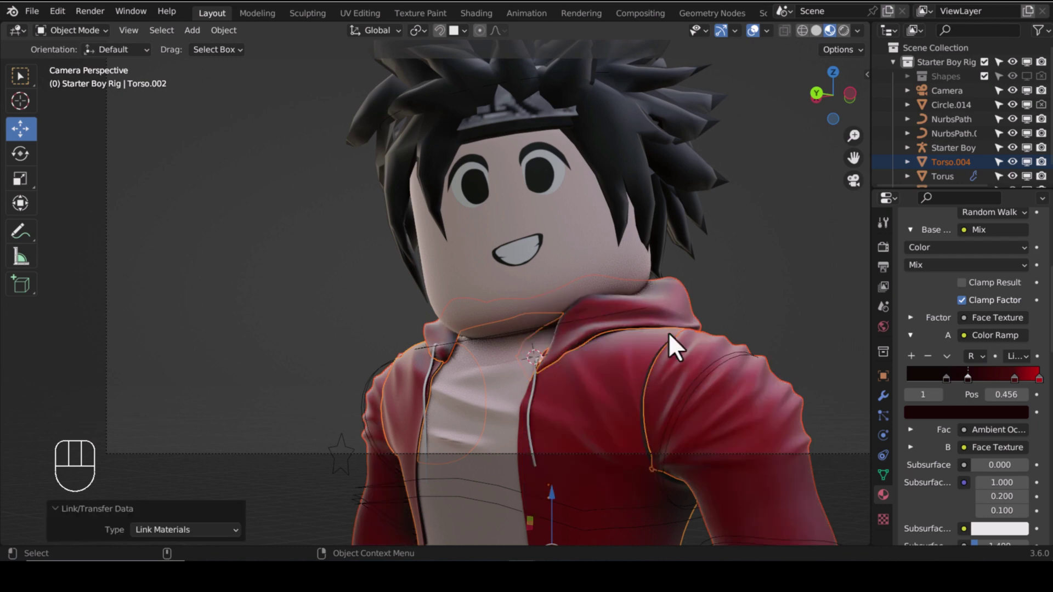
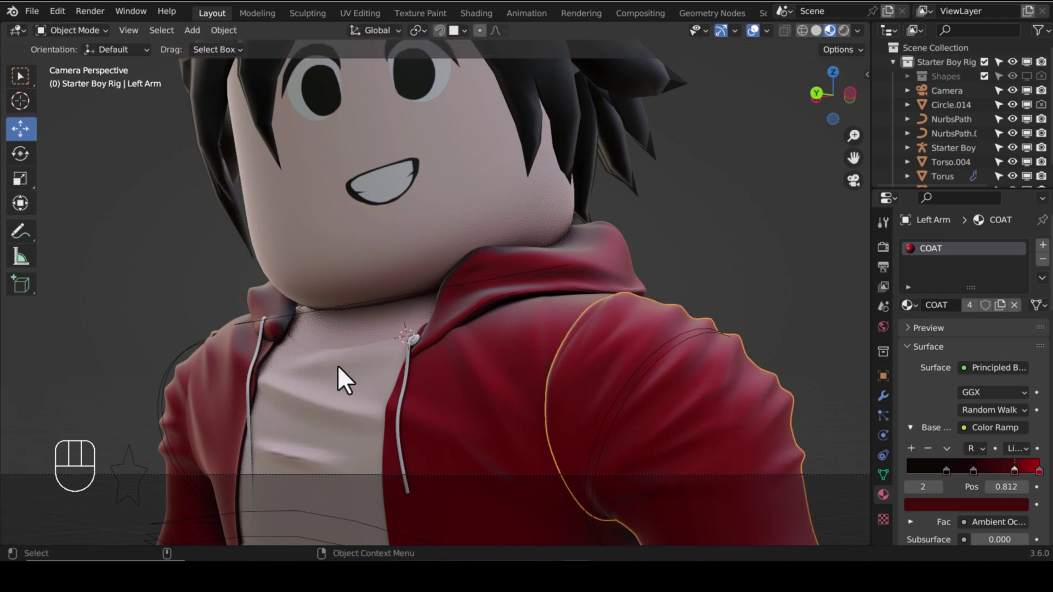
Set the Torso.001 SHIRT colour ramp stops to white, then select the head.
left_click_drag(1012, 316, 949, 319)
left_click(949, 319)
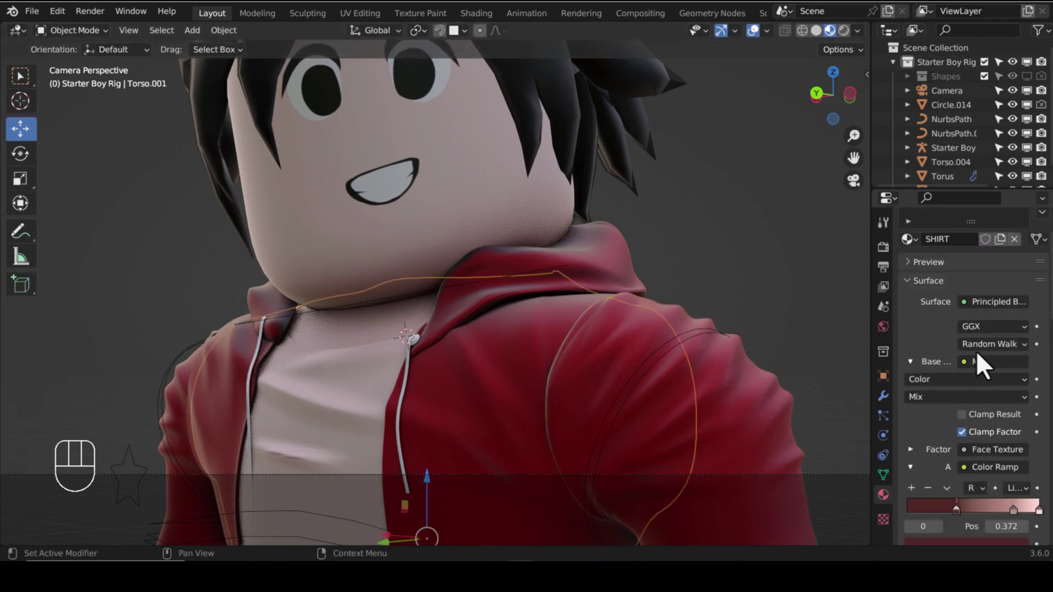
left_click_drag(1045, 432, 1017, 469)
left_click(1017, 469)
left_click(979, 467)
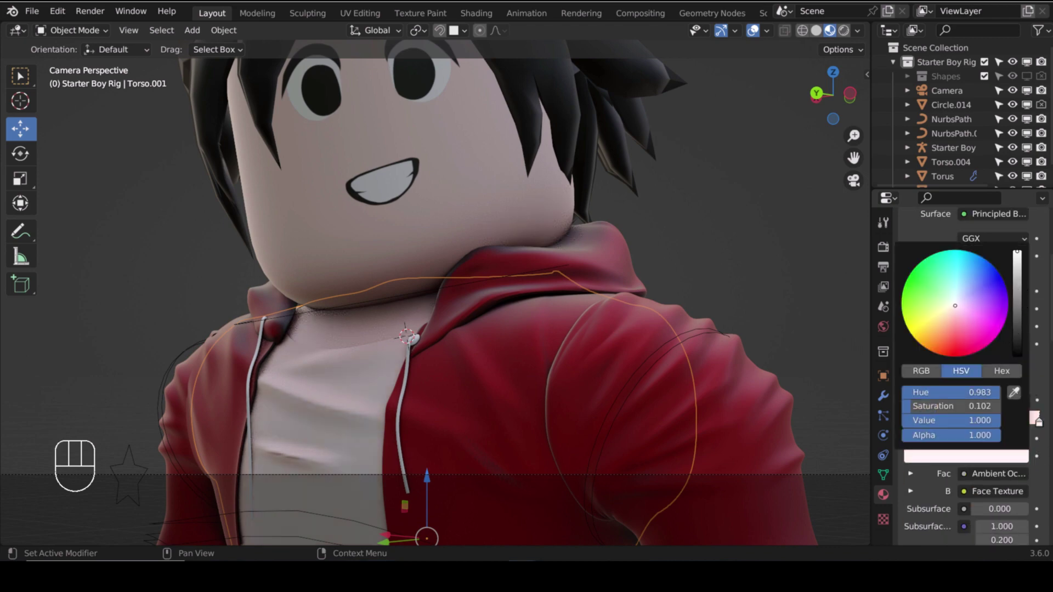
left_click(1008, 467)
left_click_drag(1021, 442, 1007, 464)
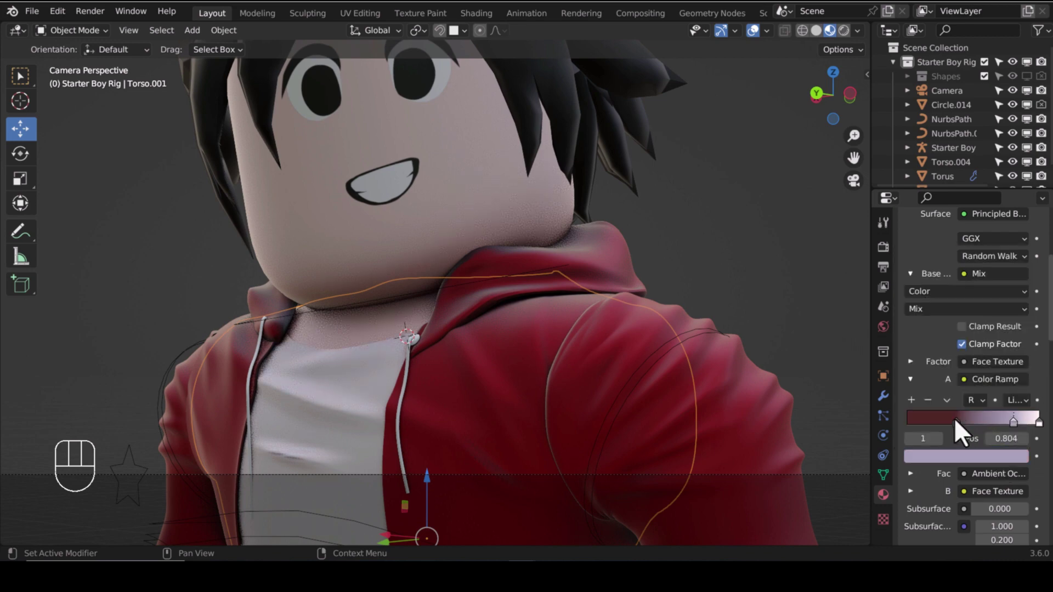
left_click(970, 452)
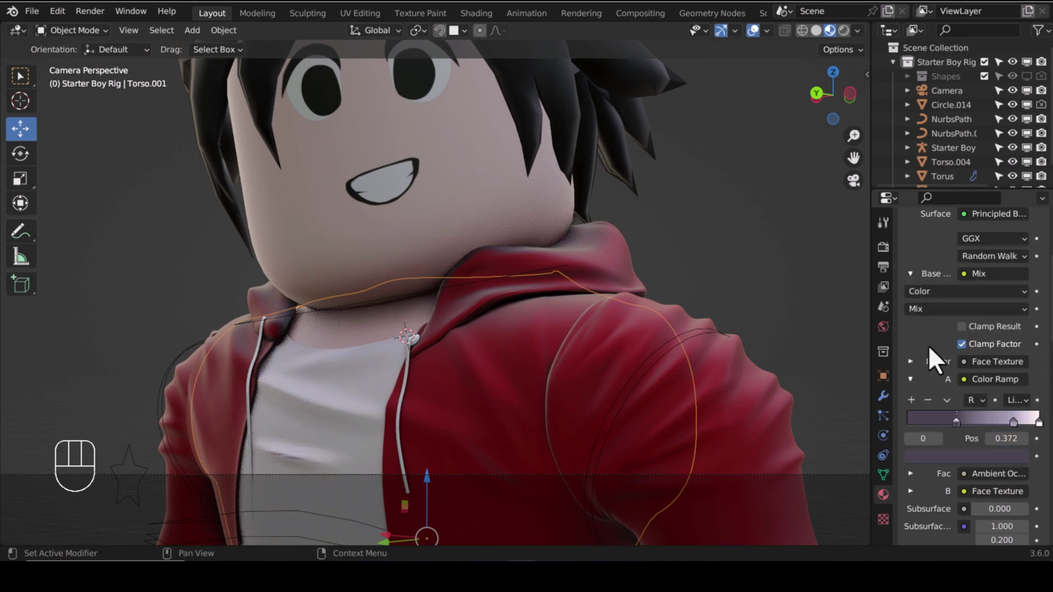
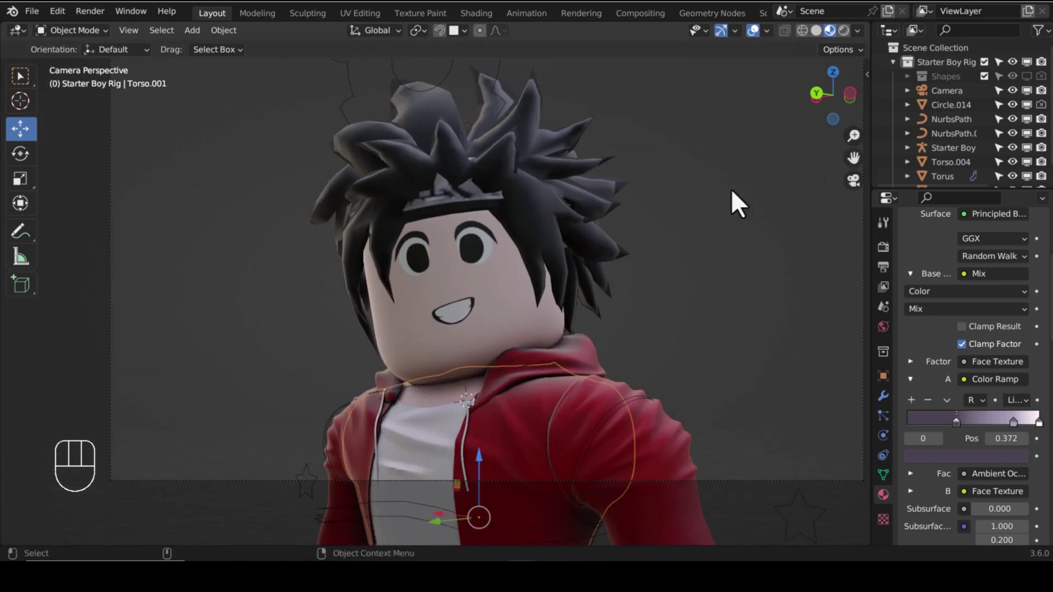
left_click(551, 230)
Orbit the view around the boy's head.
left_click_drag(621, 251, 387, 183)
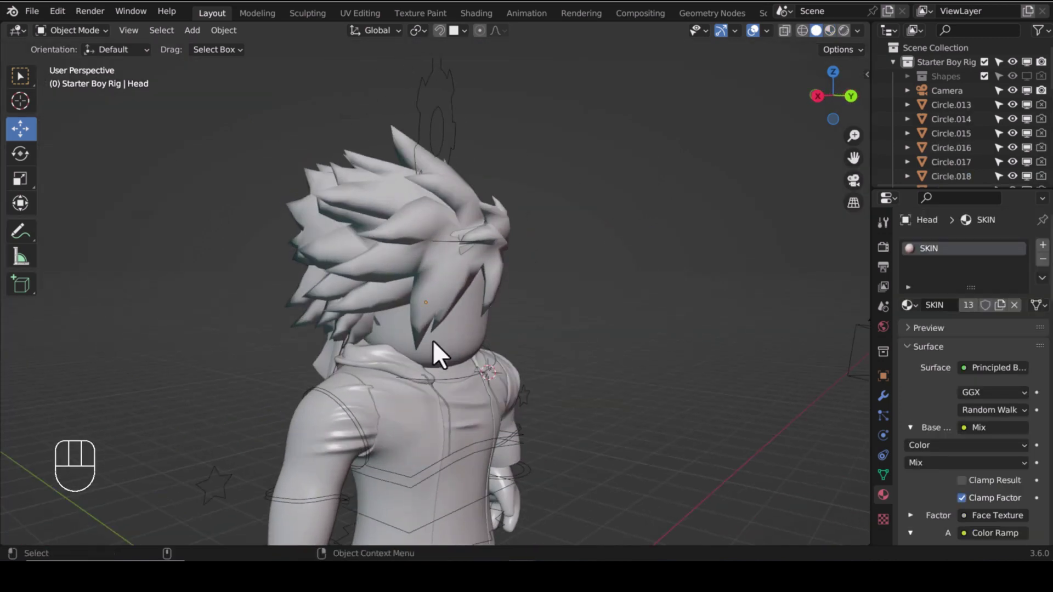
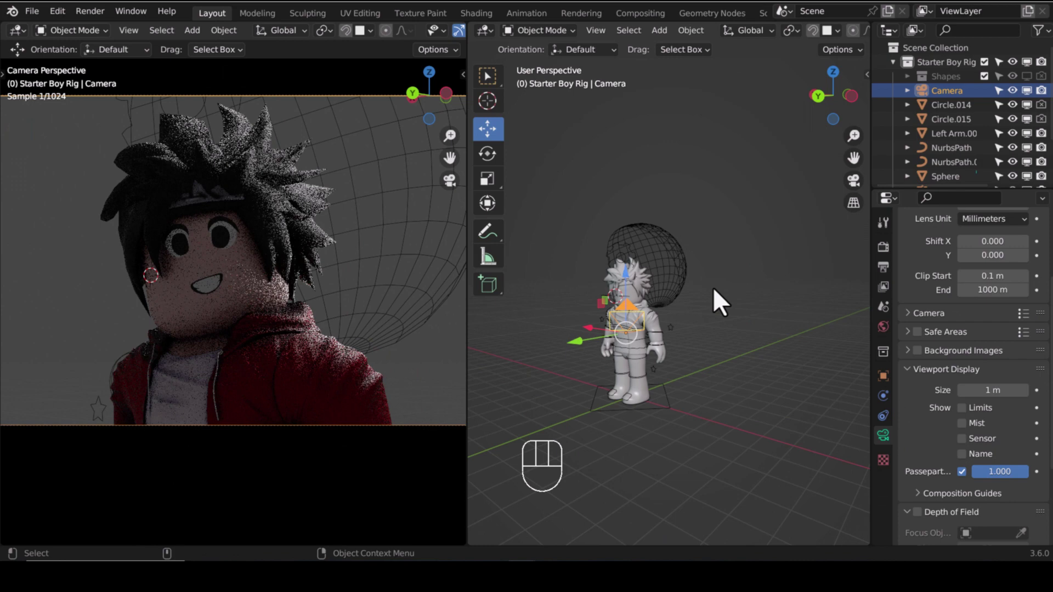
Split off a rendered camera view, rotate the glowing sphere around Z and tint it pale lavender.
left_click_drag(673, 273, 745, 277)
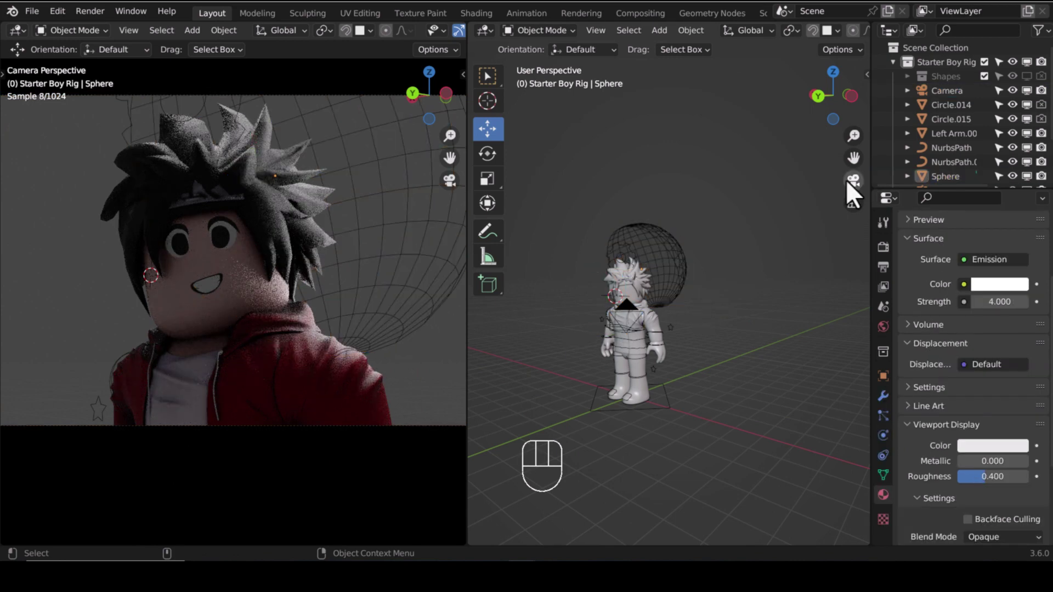
right_click(855, 190)
left_click_drag(709, 305, 716, 257)
left_click(715, 257)
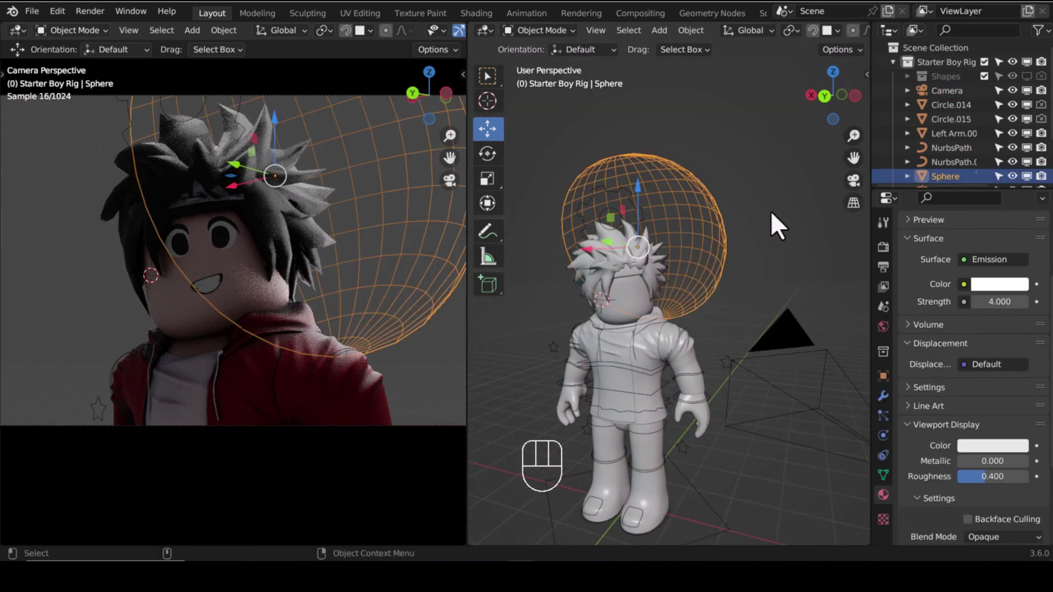
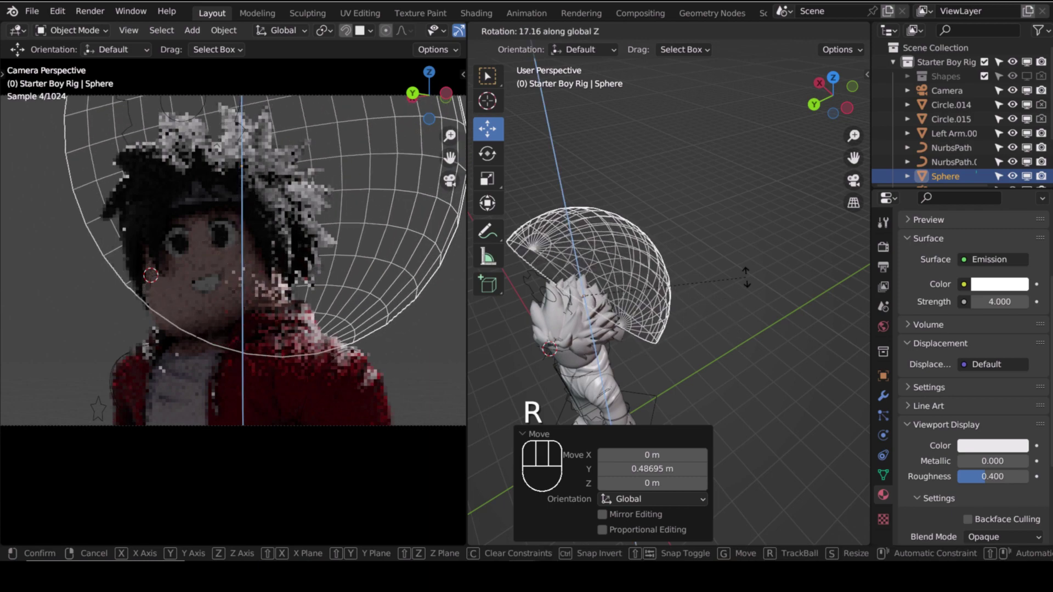
left_click_drag(775, 268, 633, 281)
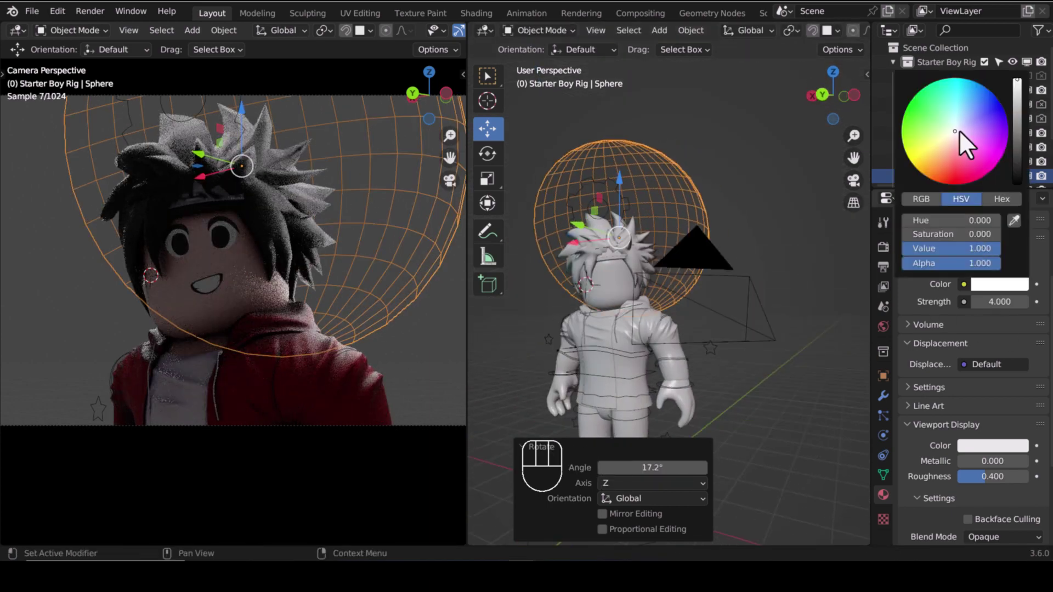
key("r")
Duplicate the glowing sphere and place the copy on the other side of the head.
left_click(582, 255)
key("r")
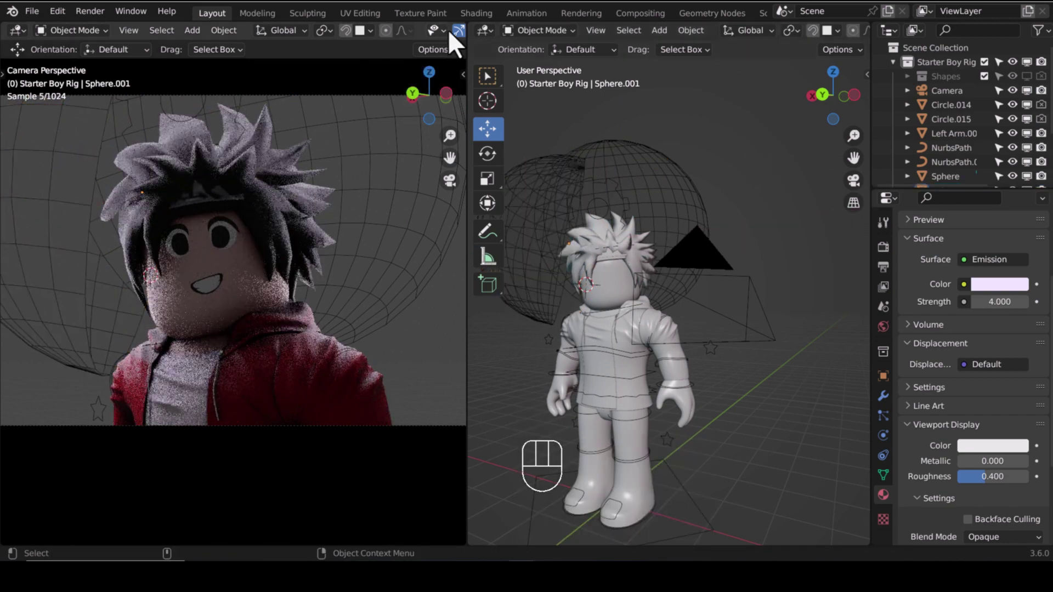
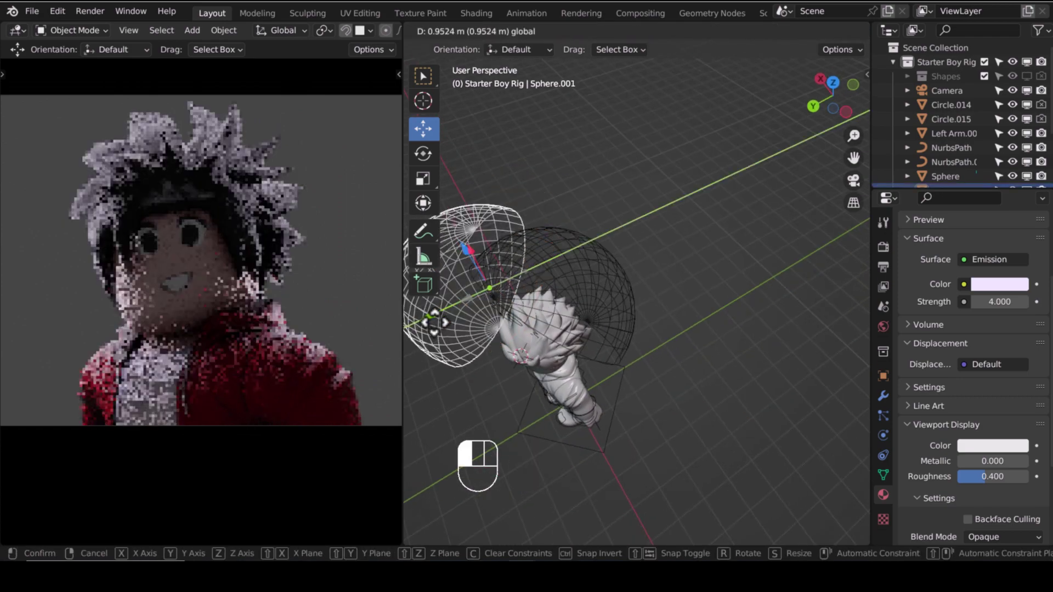
left_click_drag(741, 366, 674, 354)
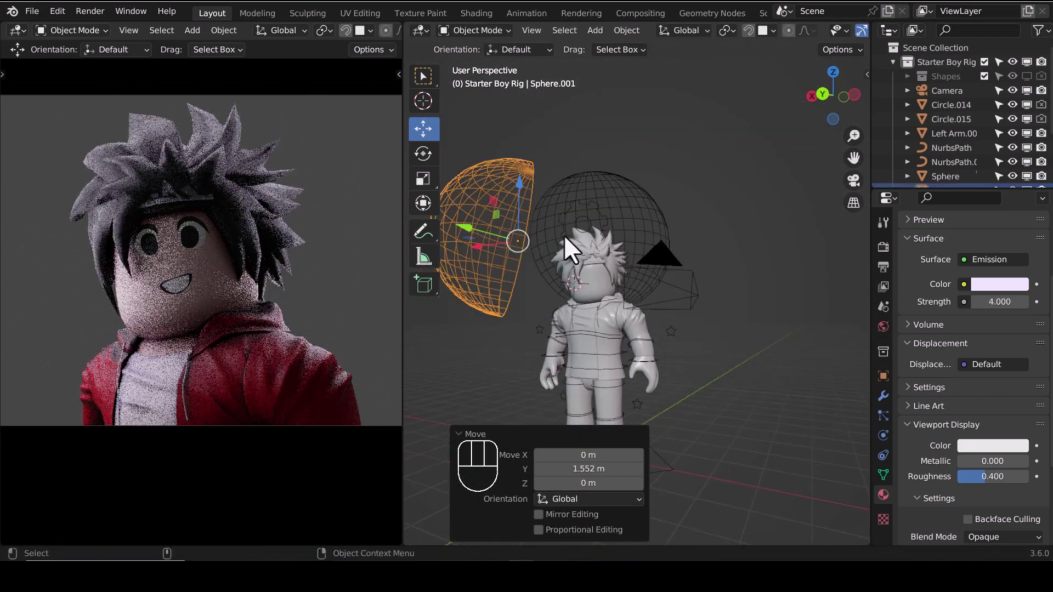
left_click(524, 208)
Check the lighting through the scene camera and adjust viewport overlay options.
left_click(772, 220)
left_click_drag(869, 123, 846, 217)
left_click(809, 256)
key("n")
left_click(842, 120)
left_click(840, 102)
left_click(836, 112)
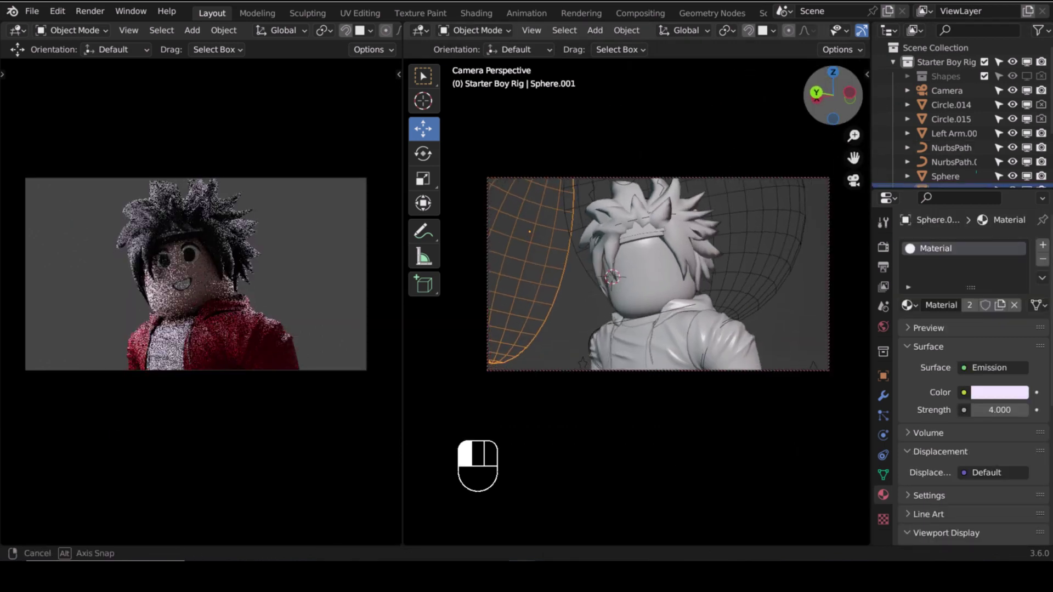
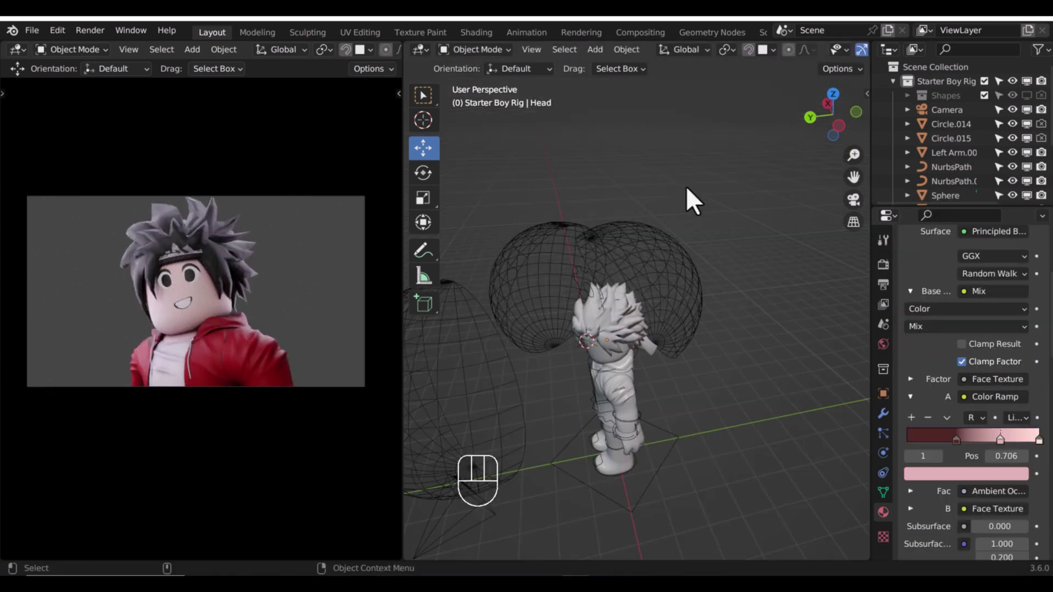
Add an area light with raised power and a pale blue colour.
key("shift+a")
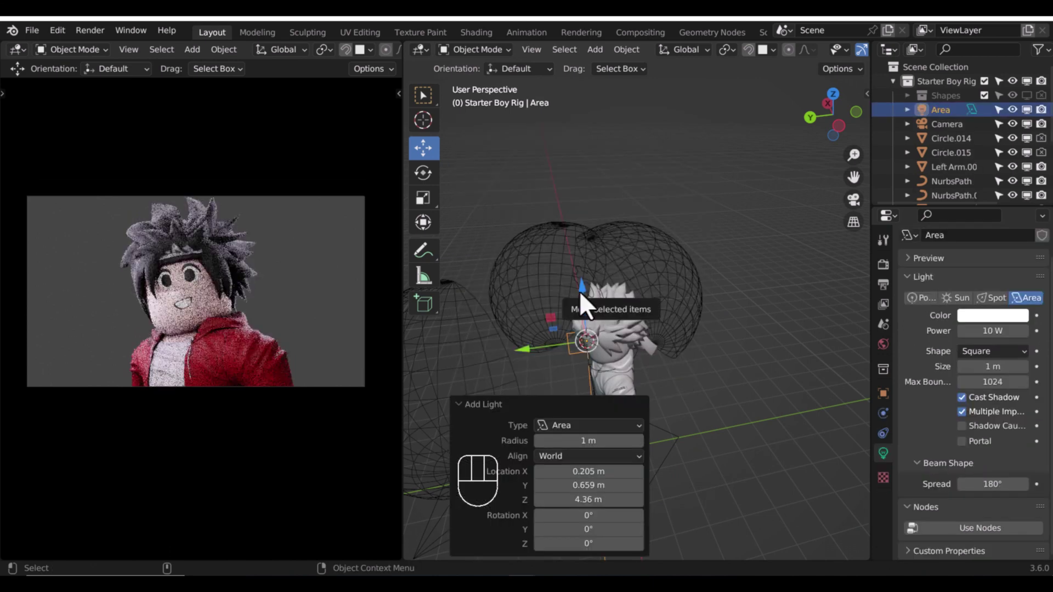
left_click(592, 273)
left_click_drag(1004, 363, 991, 411)
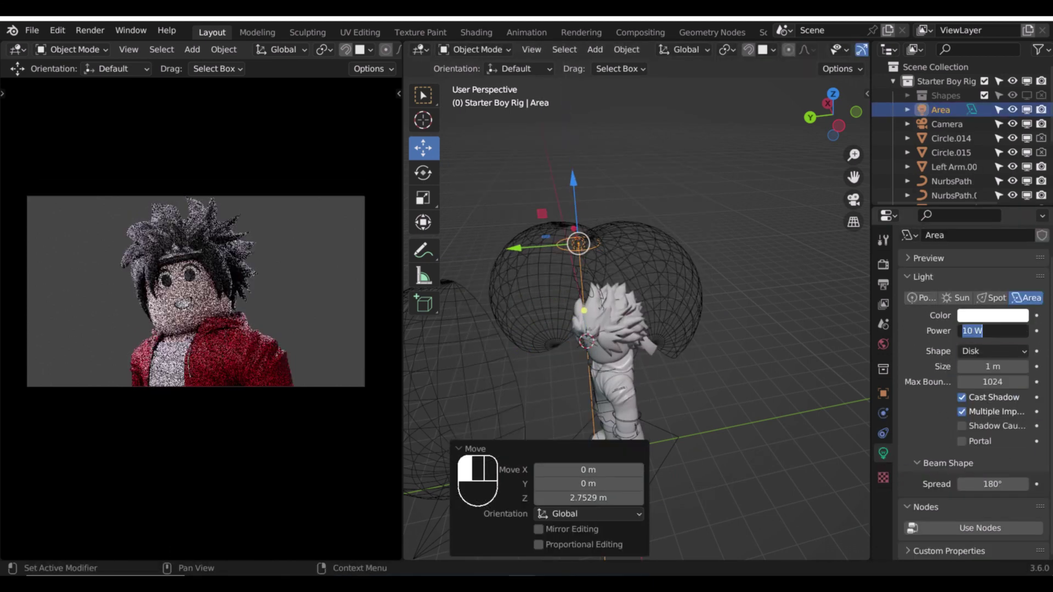
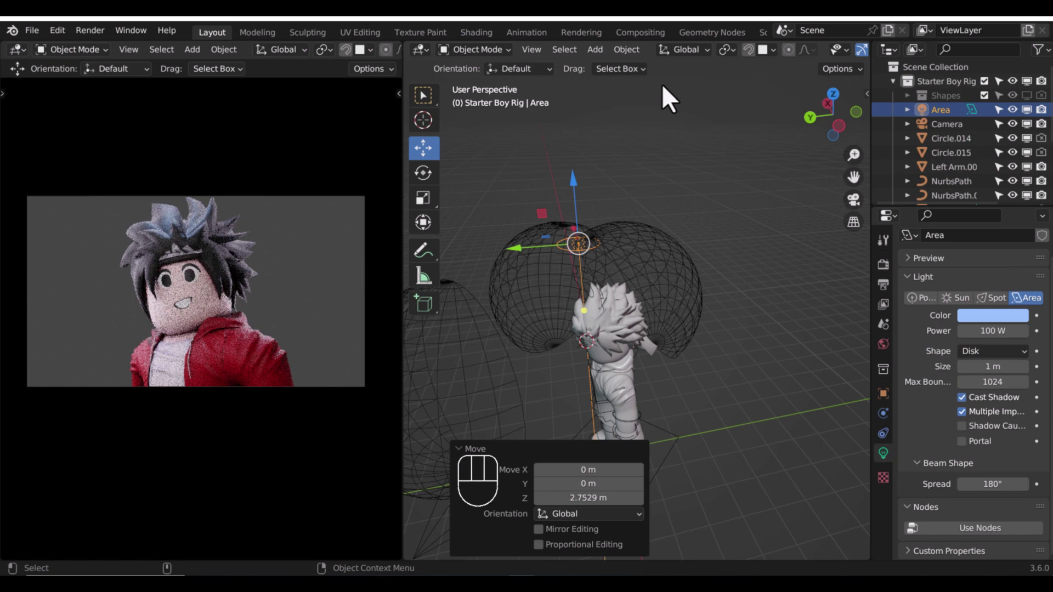
left_click_drag(698, 57, 727, 248)
Duplicate the area light rotated around Z, with 200 W power and about 2.11 m size.
left_click(632, 311)
key("r")
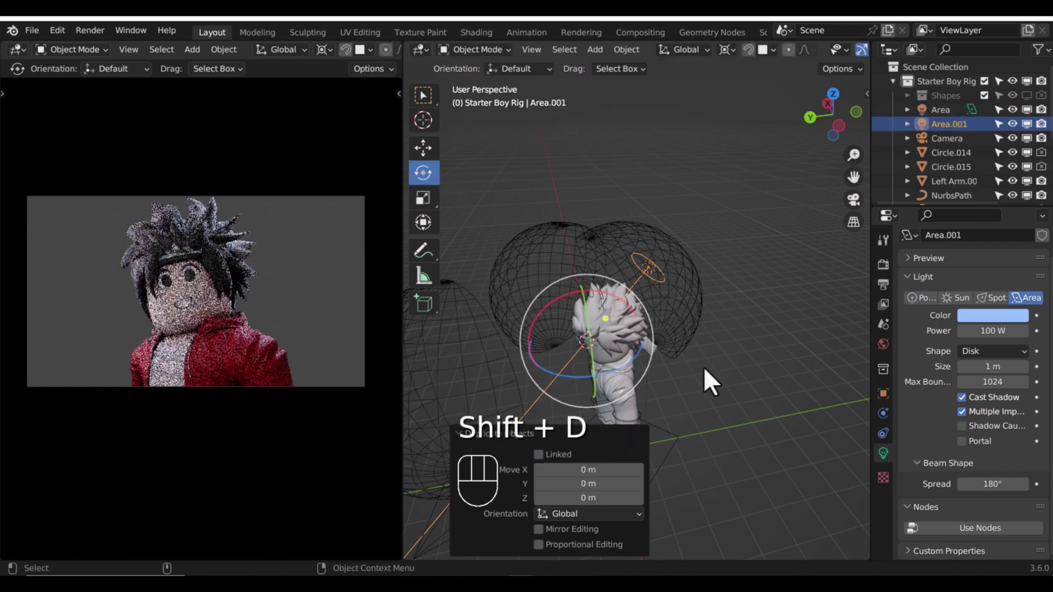
key("r")
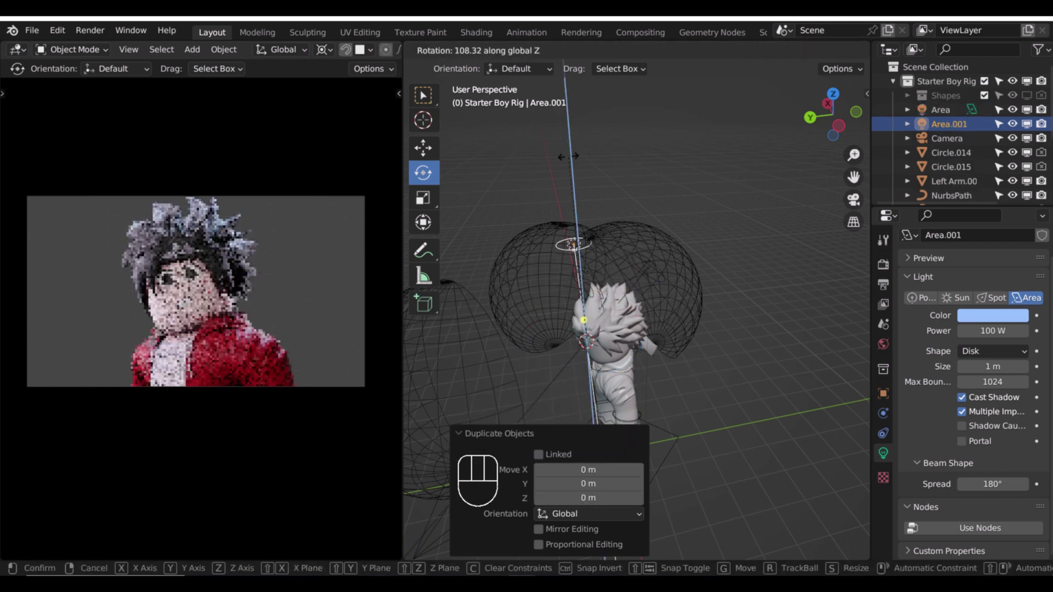
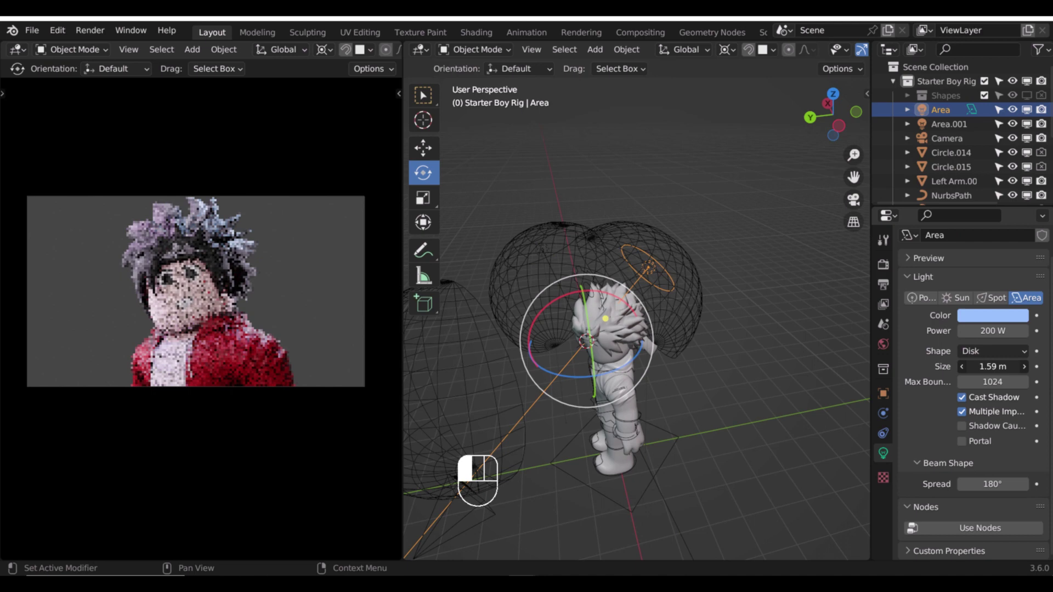
double_click(566, 271)
double_click(554, 268)
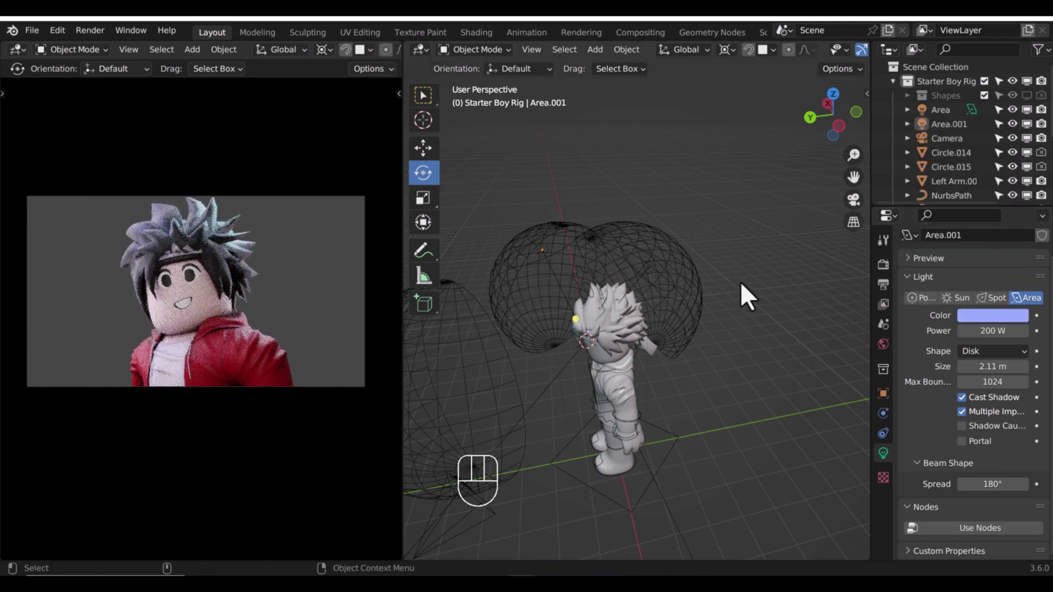
Set Color Management Look to Medium Contrast in Render Properties.
middle_click(657, 284)
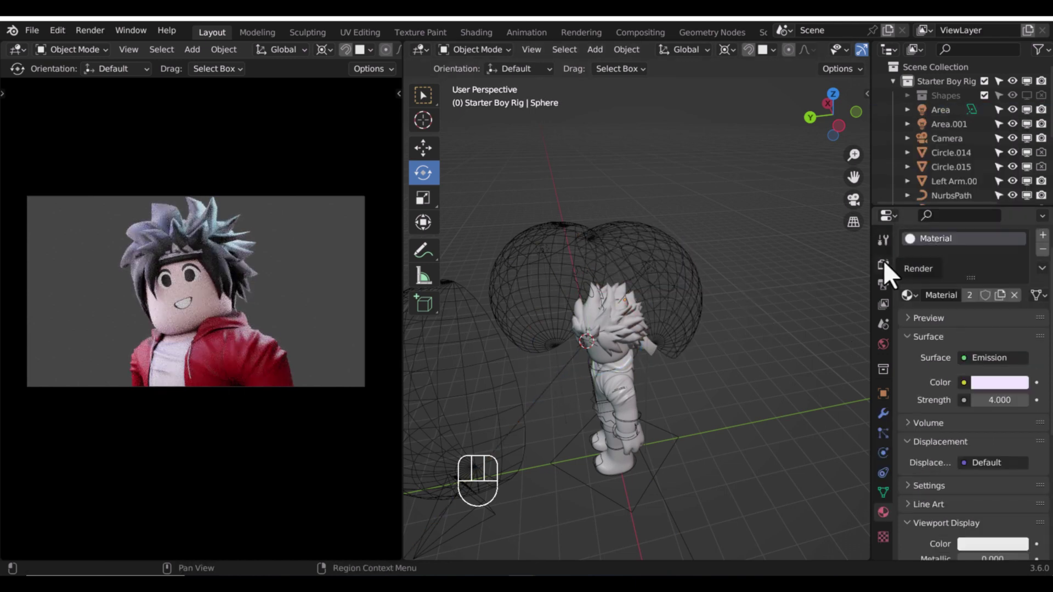
left_click_drag(996, 479, 994, 490)
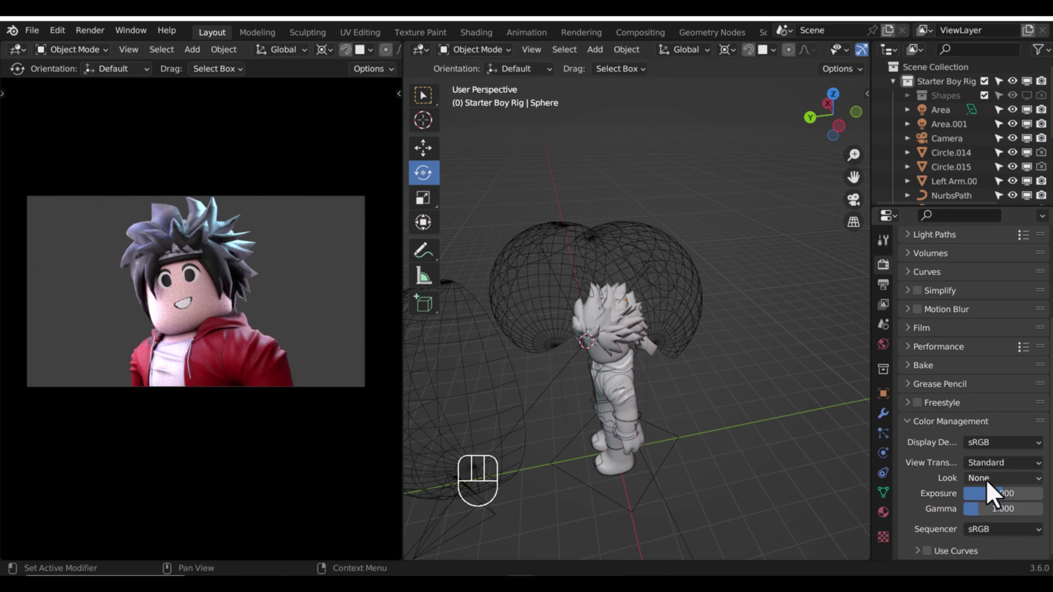
left_click_drag(1008, 484, 998, 416)
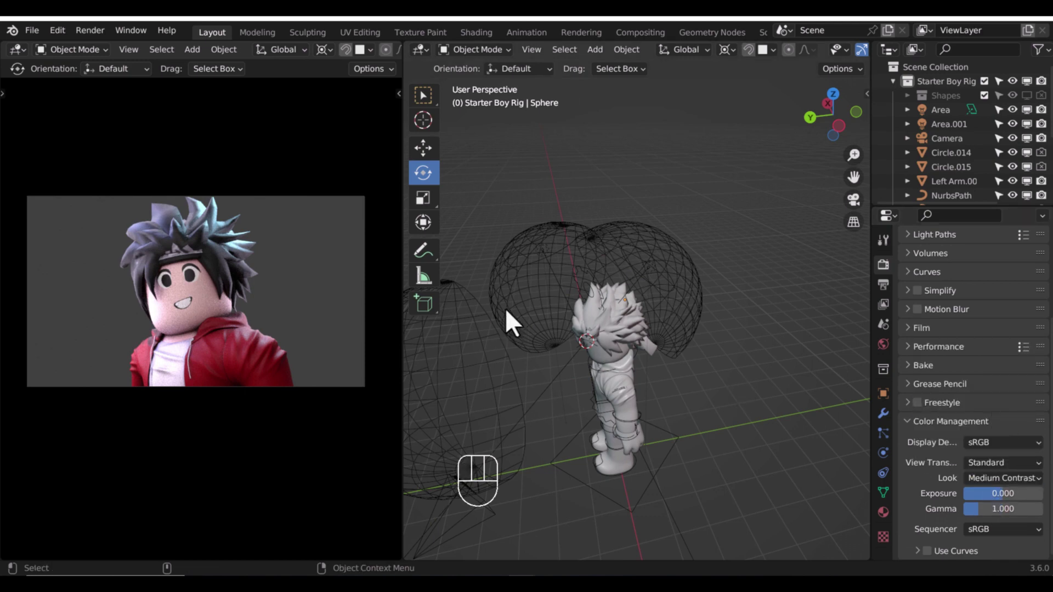
Rotate another glowing sphere copy and select the lower-left emissive sphere.
left_click(435, 159)
left_click(556, 356)
key("r")
left_click(761, 273)
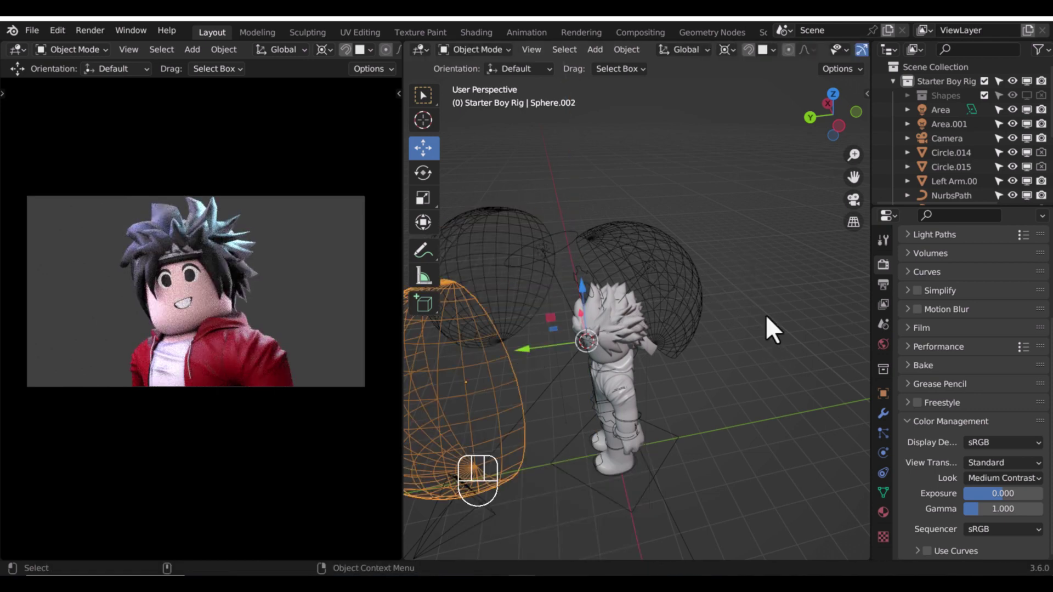
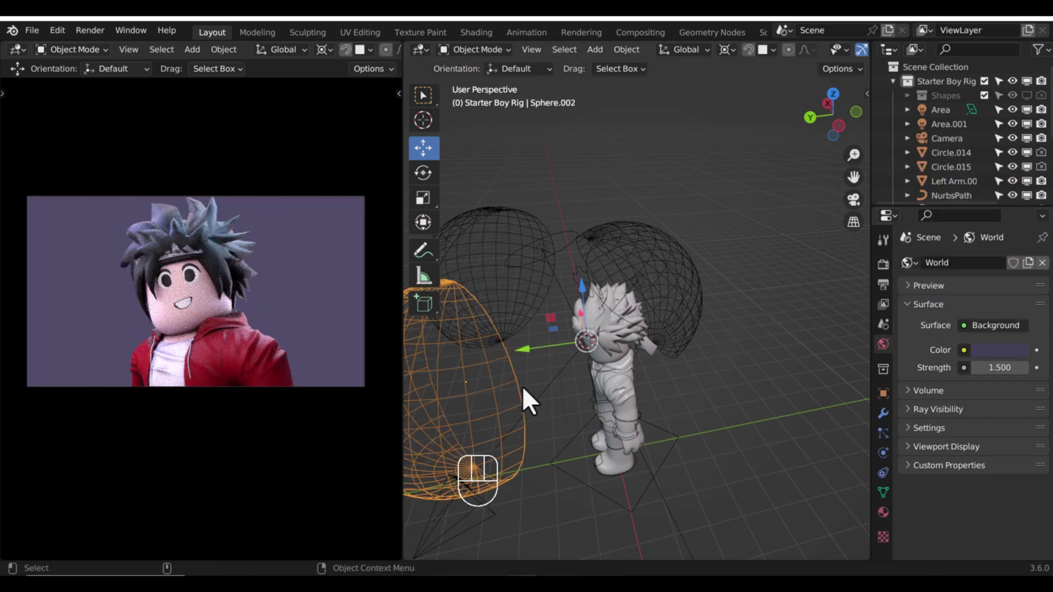
Set the glowing sphere's emission strength to 3 and select Area.001.
double_click(895, 524)
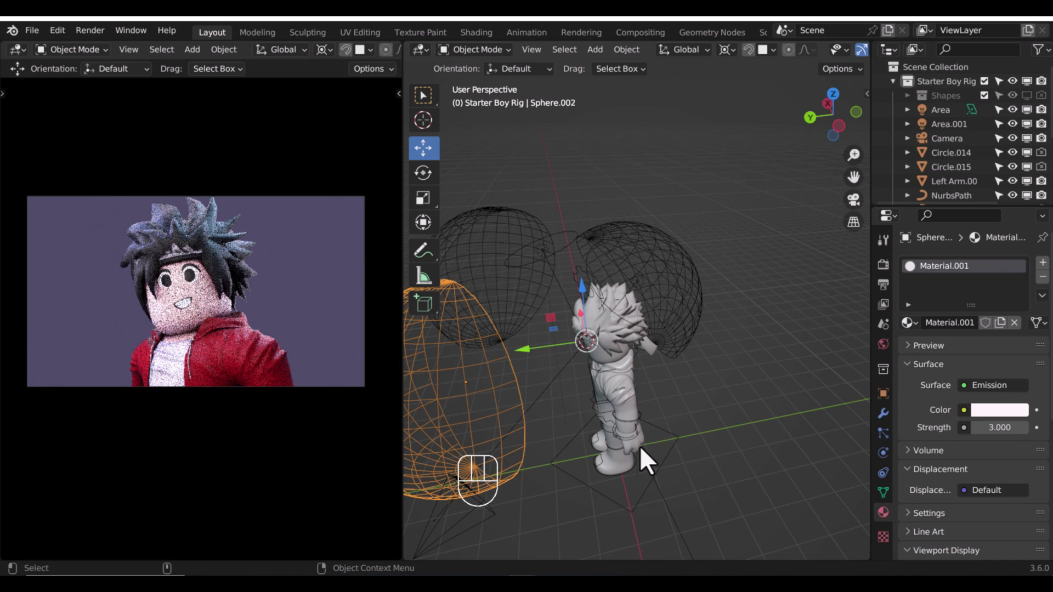
left_click(996, 356)
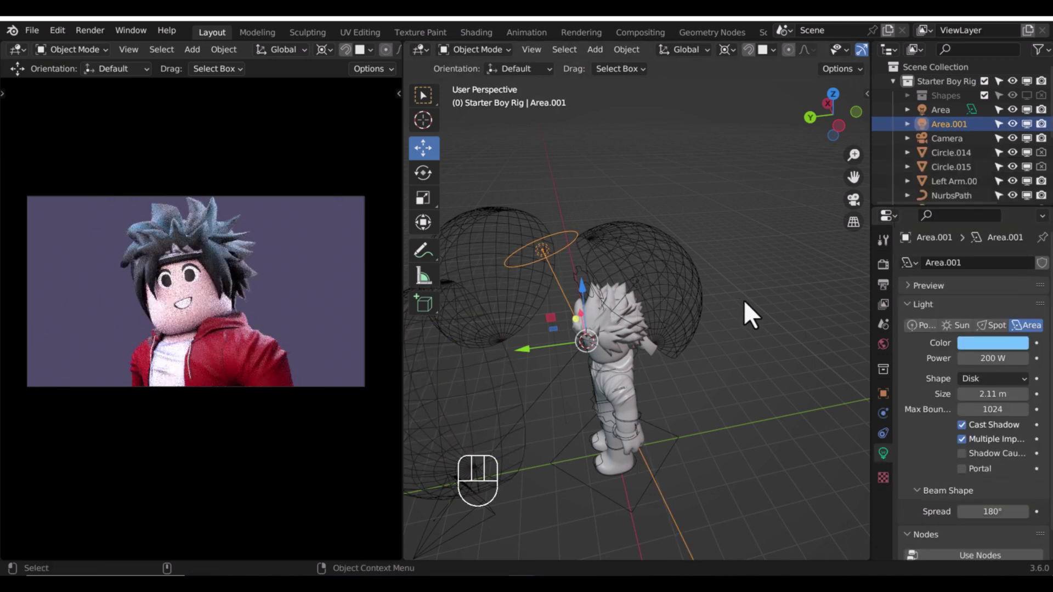
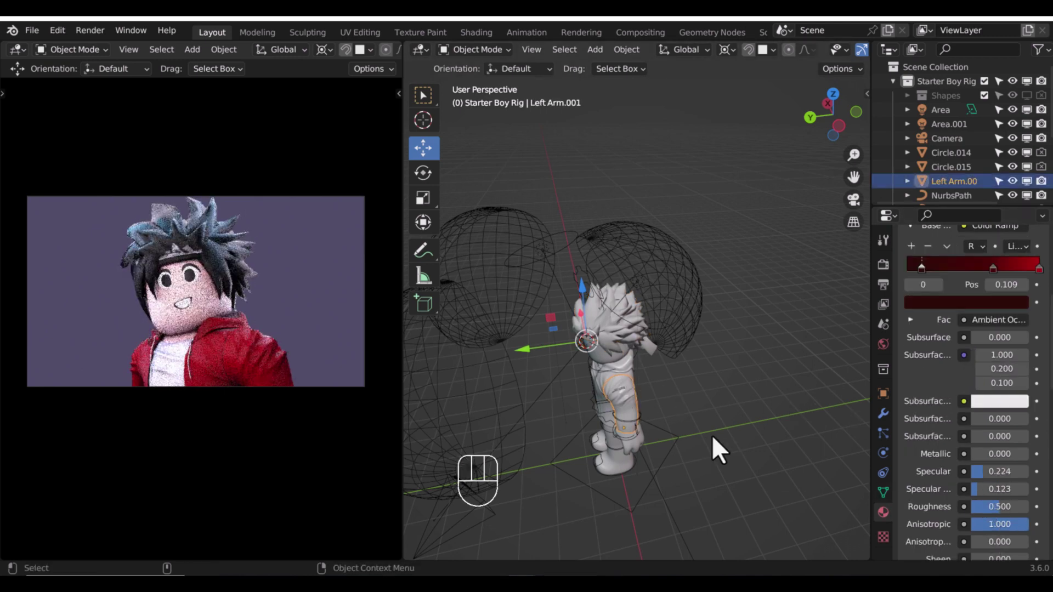
Add slight metallic to the arm, give the head full anisotropic and rotation, then select Sphere.001.
left_click(988, 469)
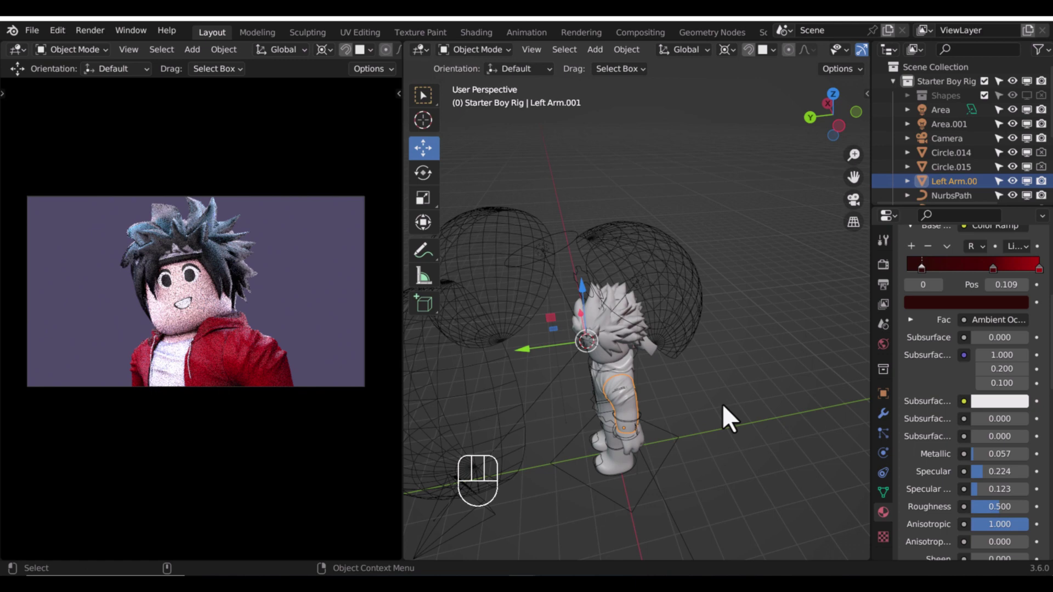
left_click(607, 369)
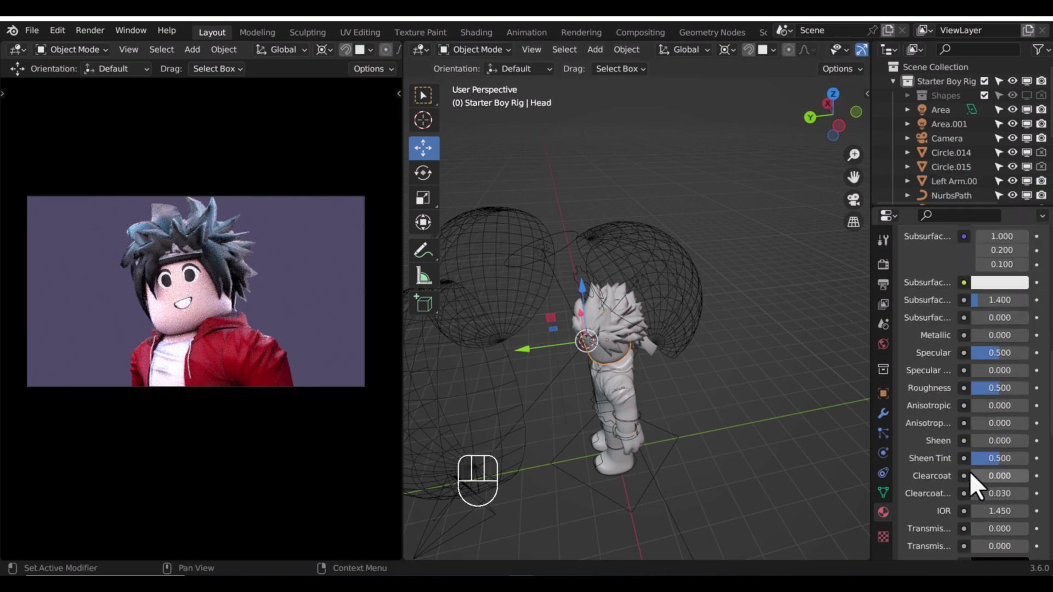
left_click(986, 434)
left_click(996, 419)
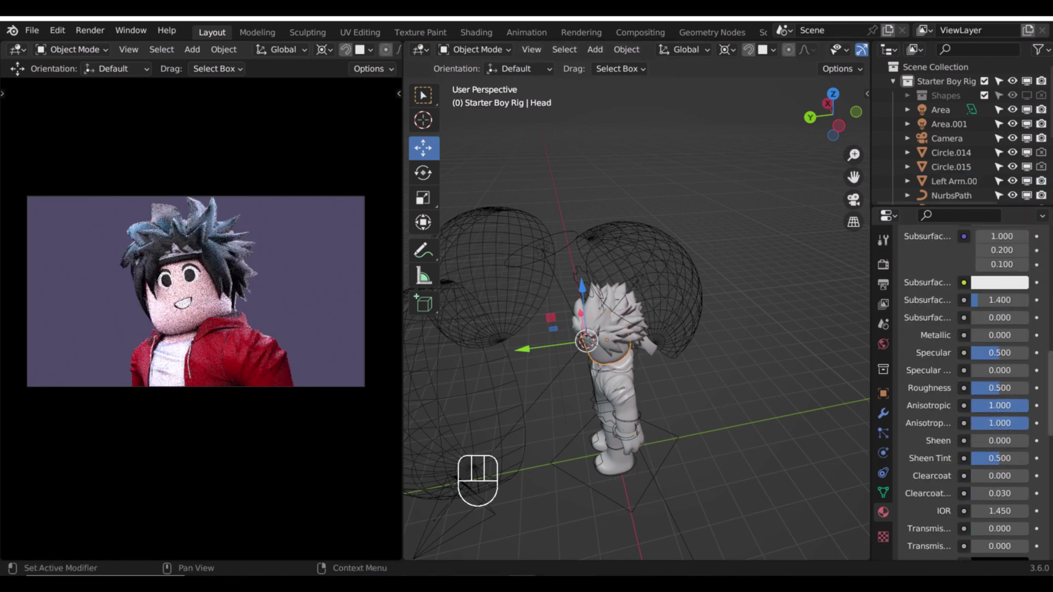
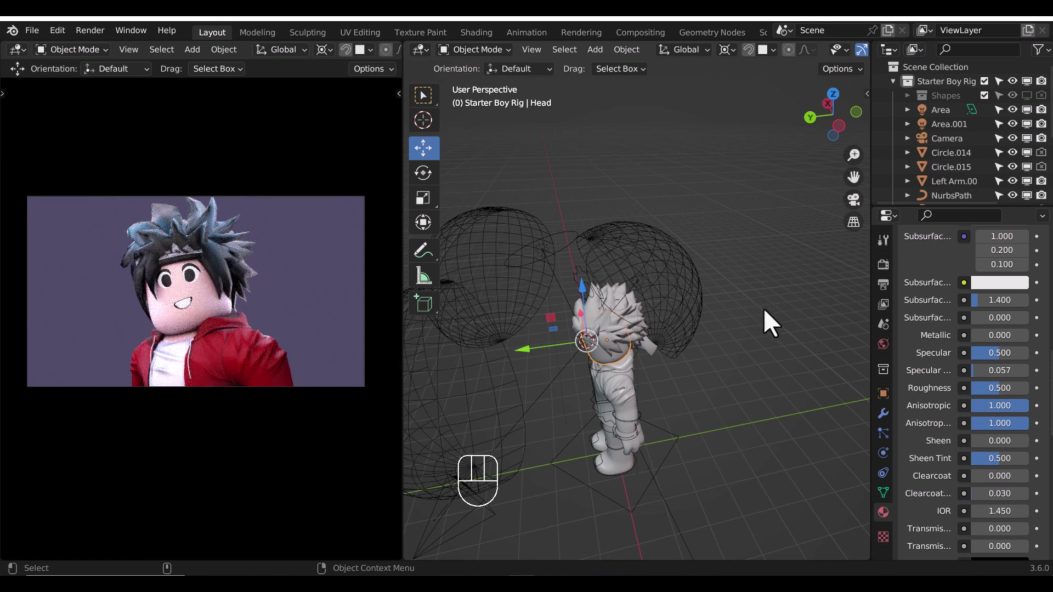
left_click(742, 391)
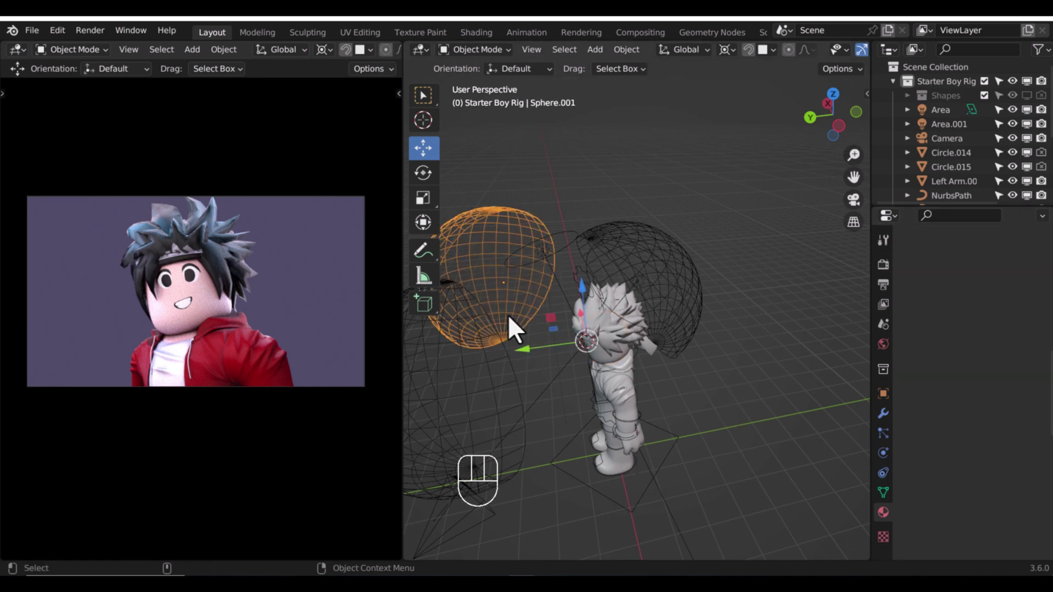